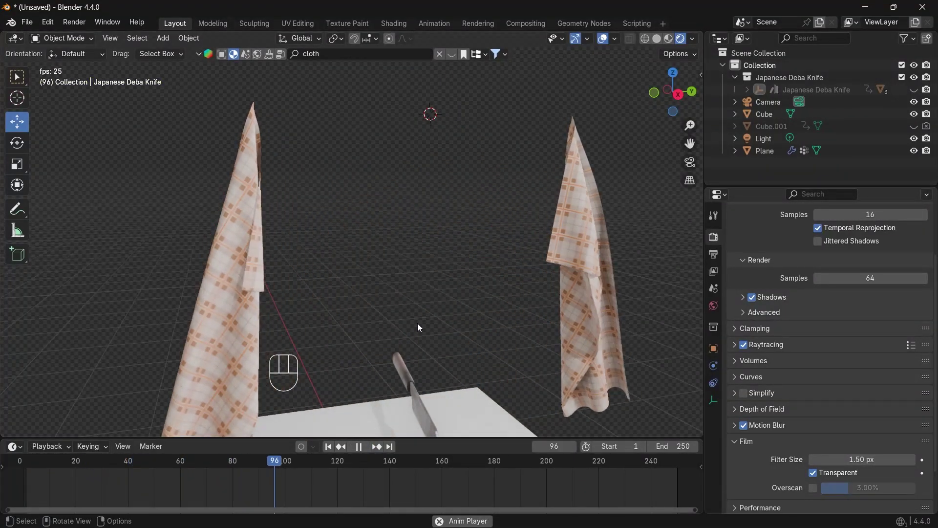
- Add a new plane and rotate it 90° about the Y axis so it stands upright
key(shift+a)
click(346, 93)
key(r)
key(y)
key(9)
key(0)
click(348, 181)
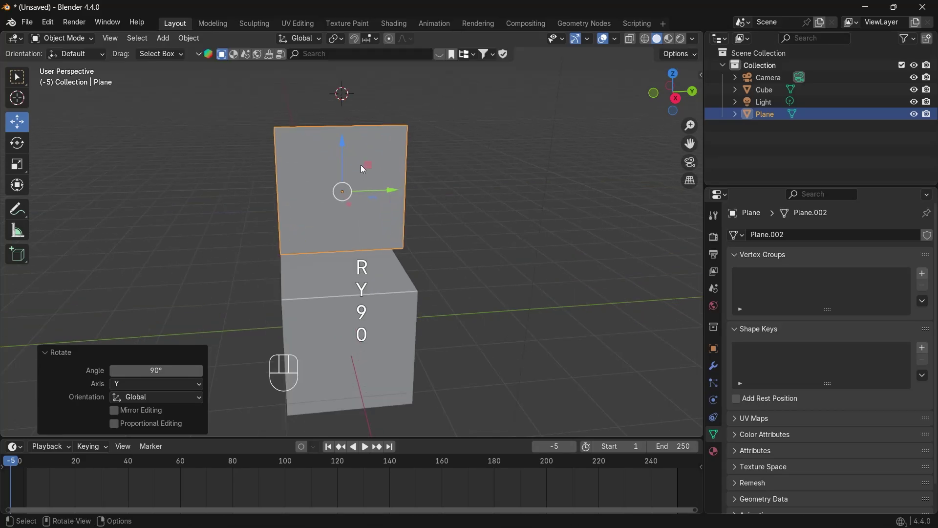
- Enter Edit Mode on the plane and switch to edge selection after subdividing
key(Tab)
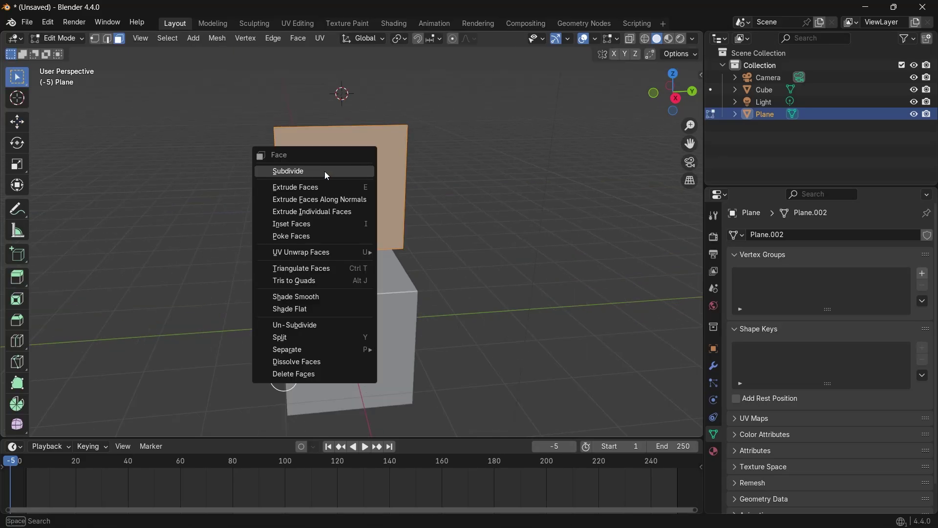
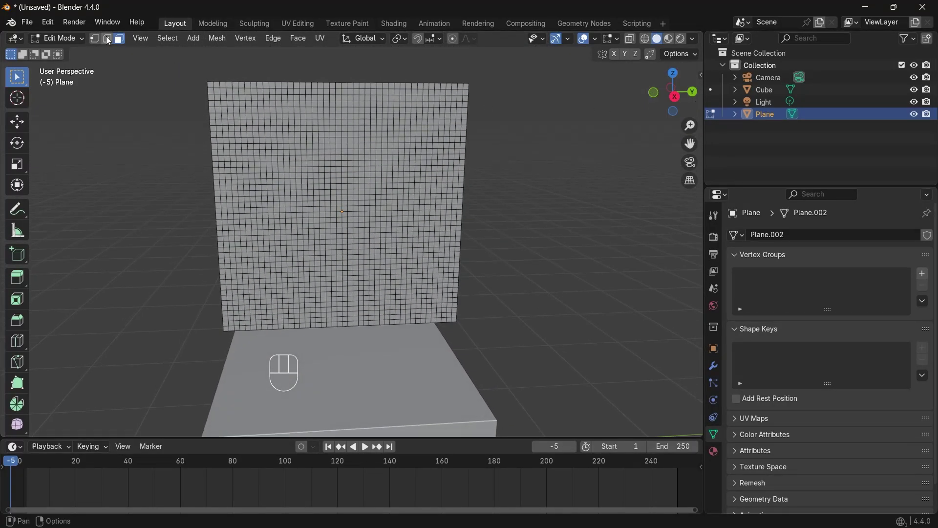
click(110, 40)
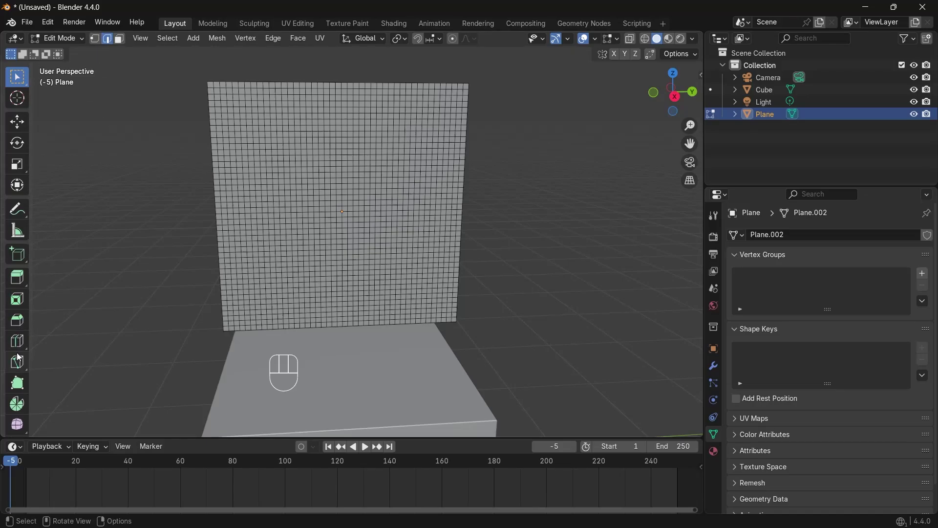
- Knife-cut a vertical line down the centre and rip the mesh apart along it
click(19, 364)
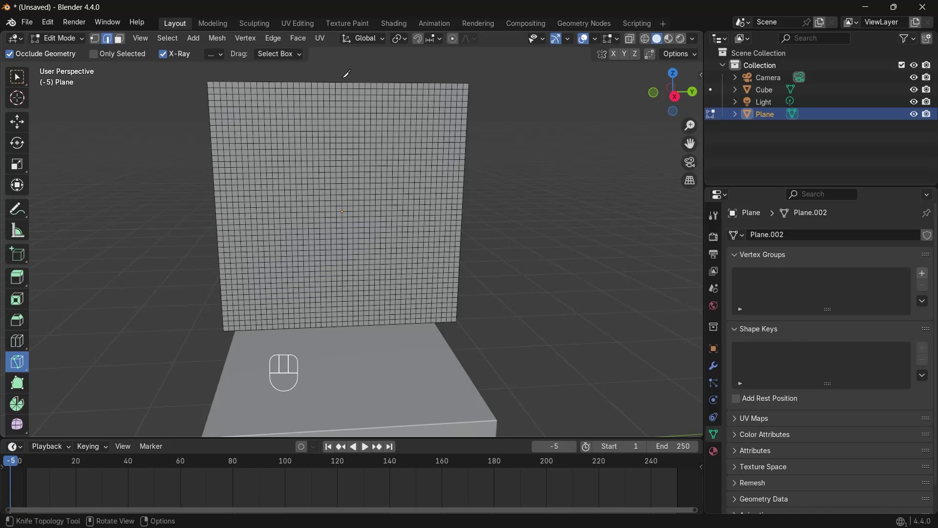
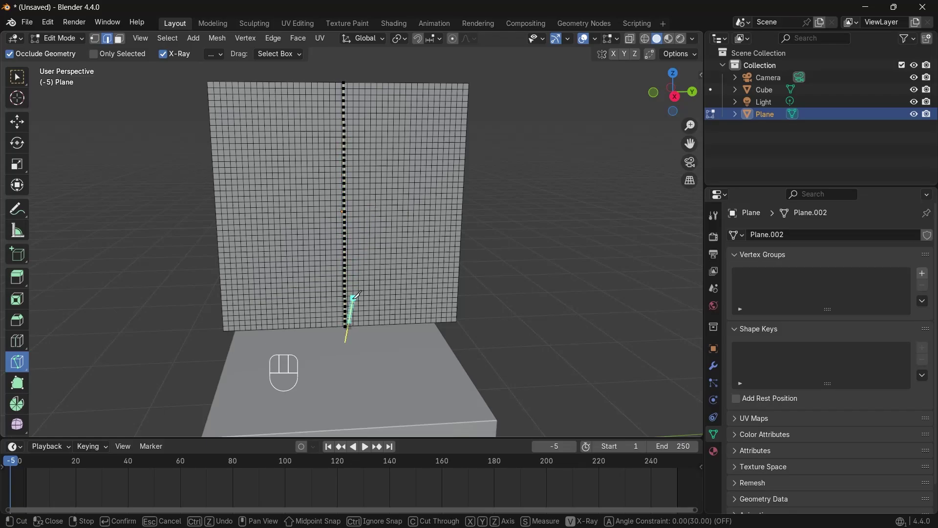
key(Return)
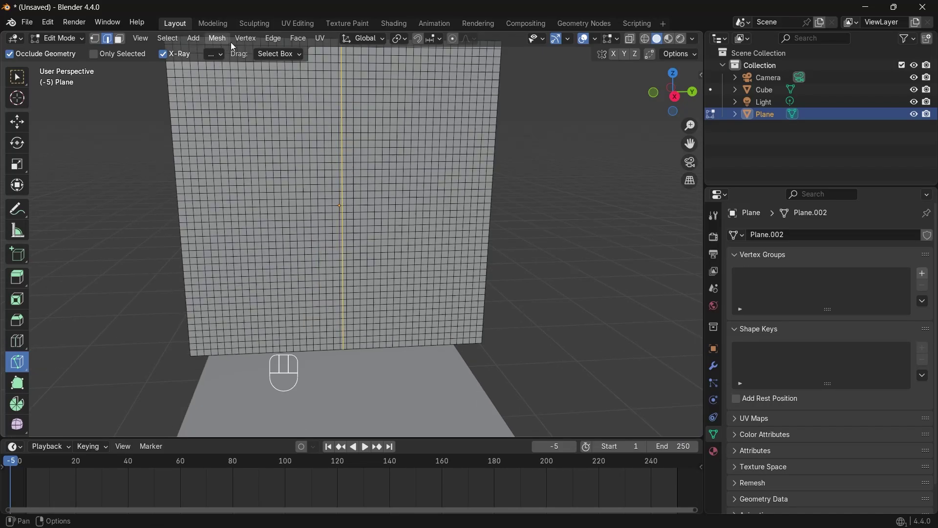
drag(242, 41, 64, 42)
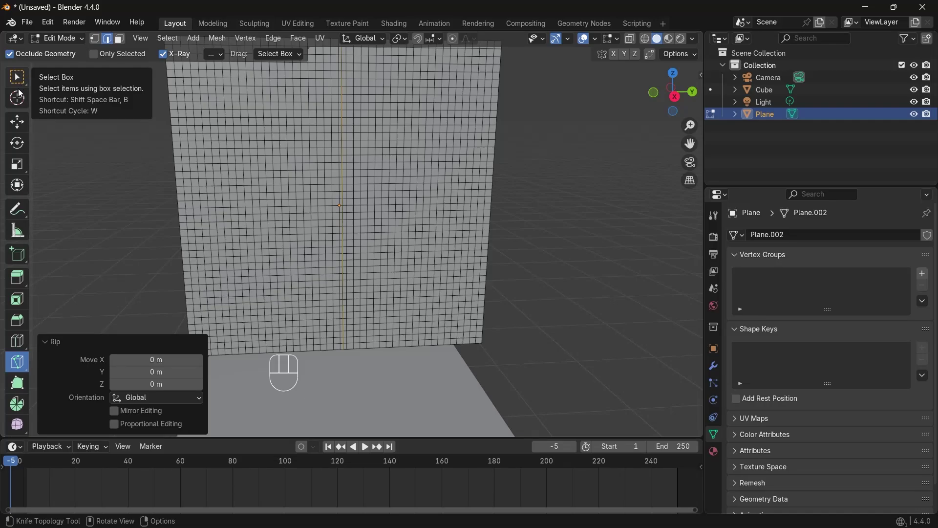
click(99, 44)
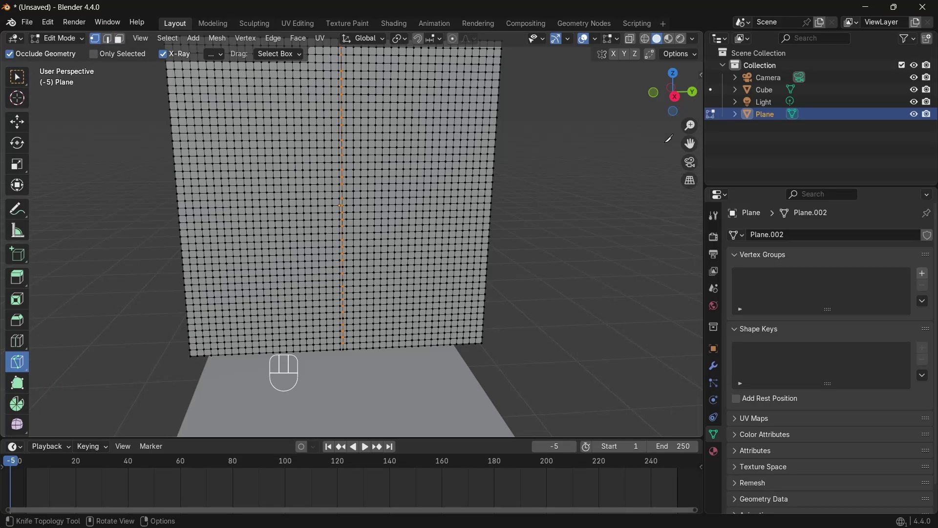
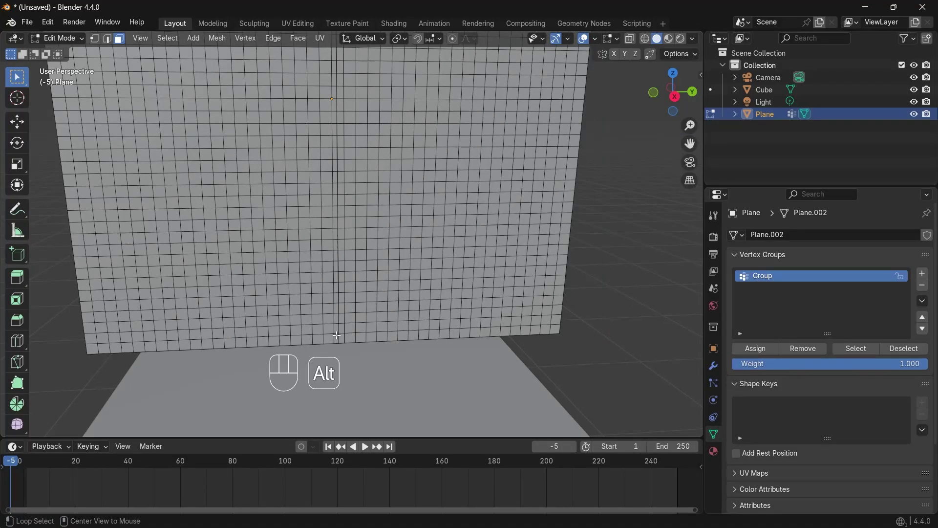
- Assign the selected centre-split vertex loop to a new vertex group
click(335, 332)
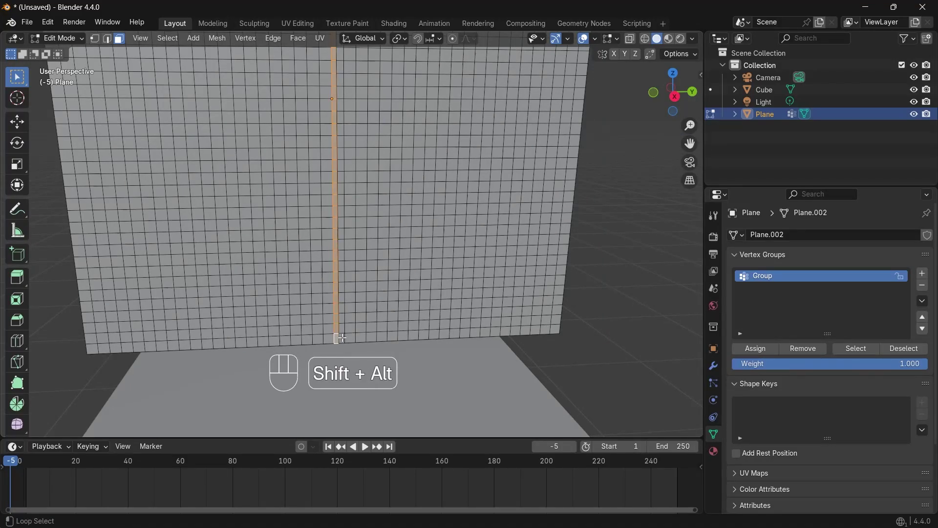
click(341, 333)
click(341, 333)
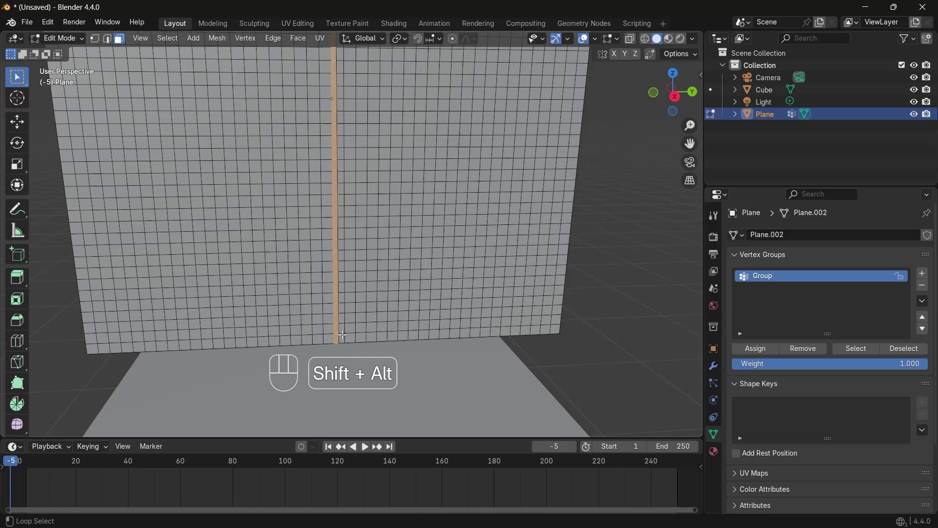
click(341, 331)
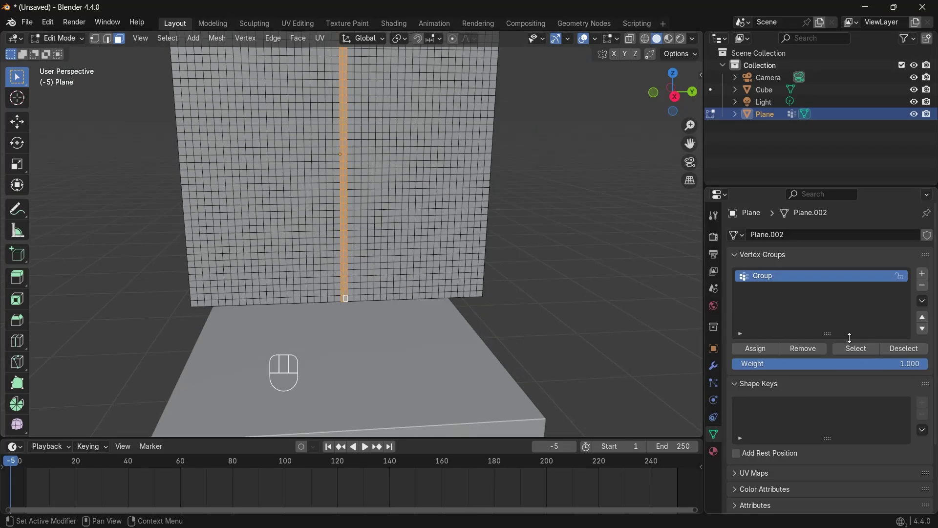
- View the group in Weight Paint mode as a hot stripe down the centre
click(757, 351)
drag(44, 42, 61, 60)
drag(66, 40, 65, 111)
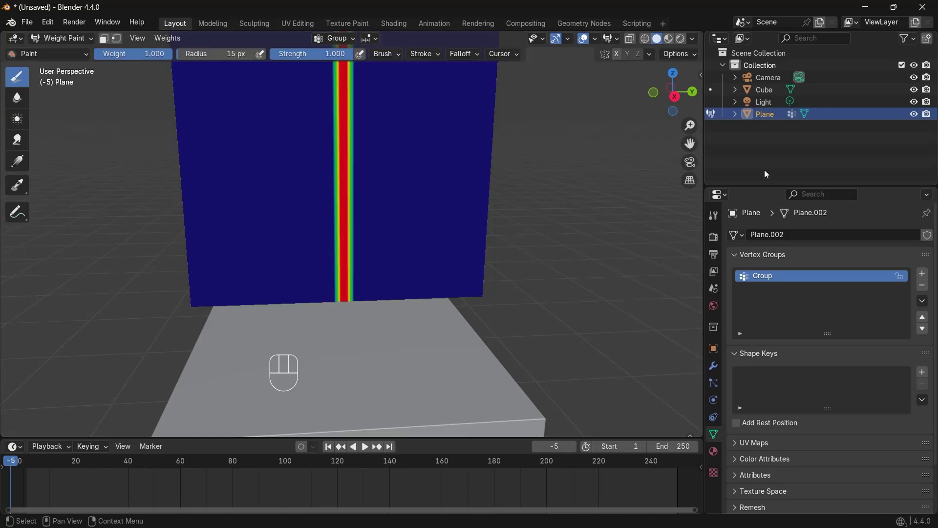
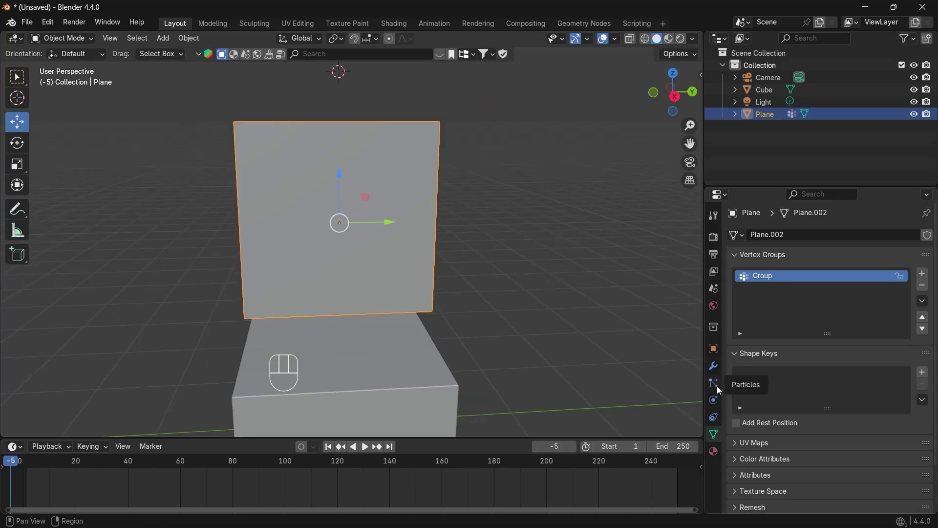
- Add Cloth physics to the plane and set its Shape pin group to Group
click(717, 404)
click(783, 267)
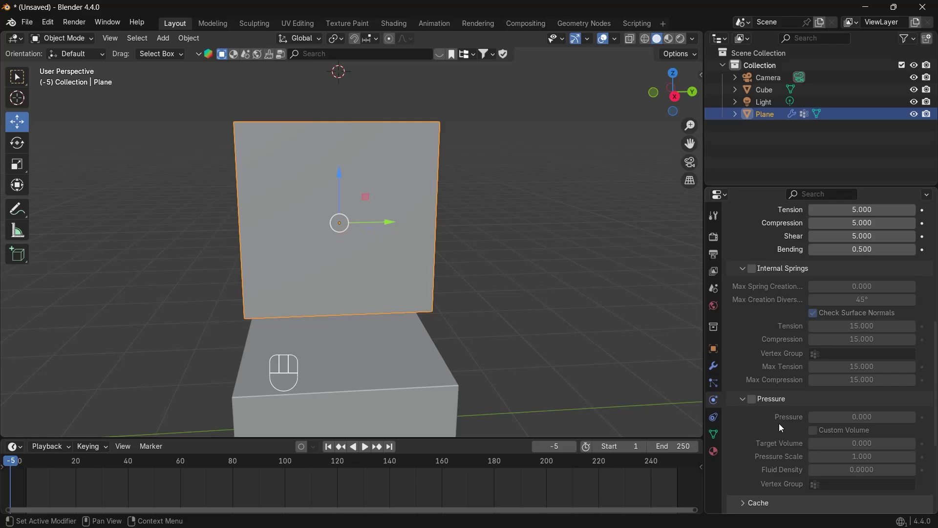
key(space)
key(space)
click(51, 470)
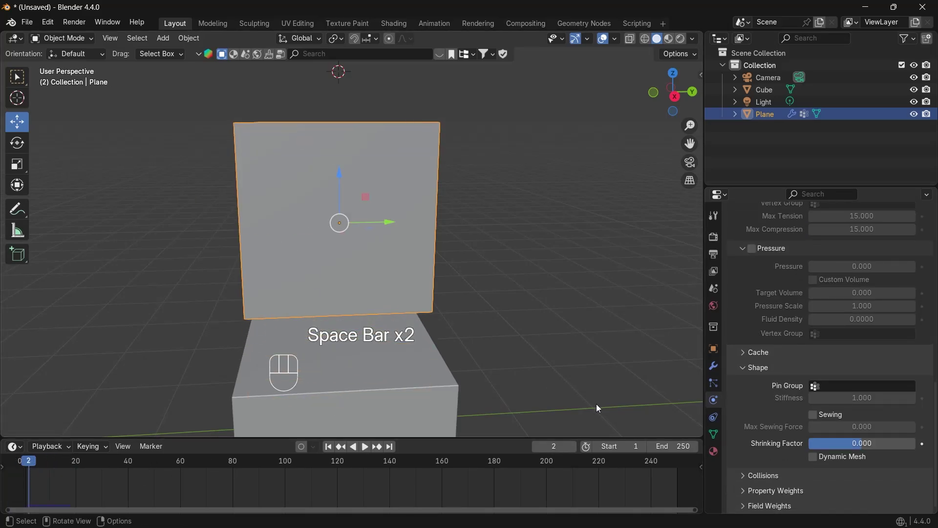
click(747, 372)
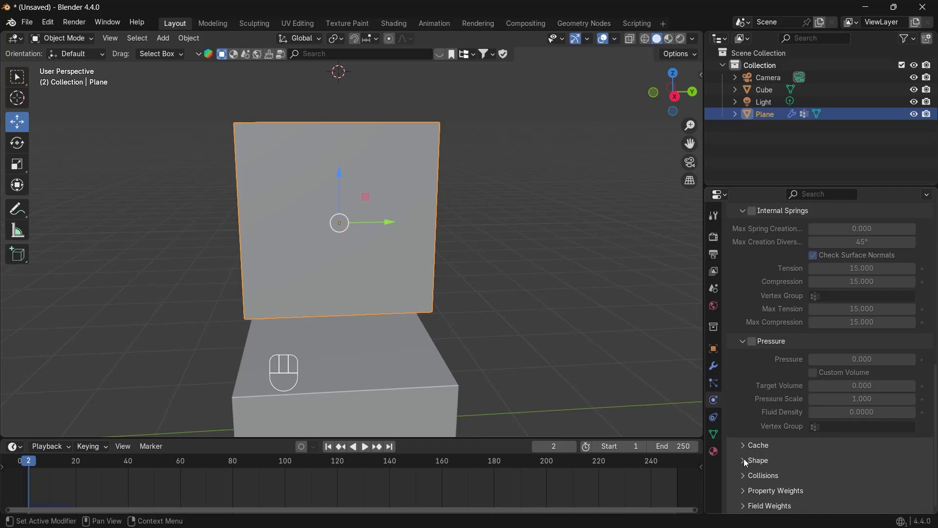
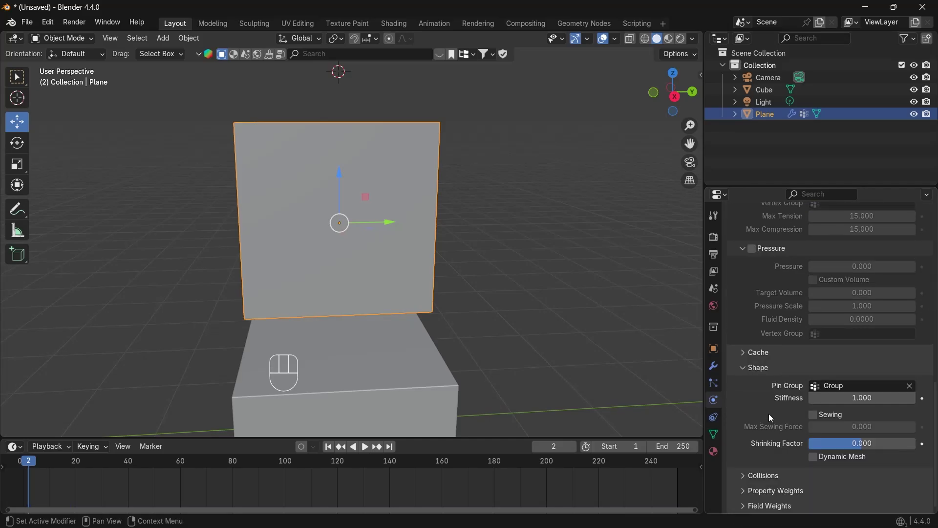
key(space)
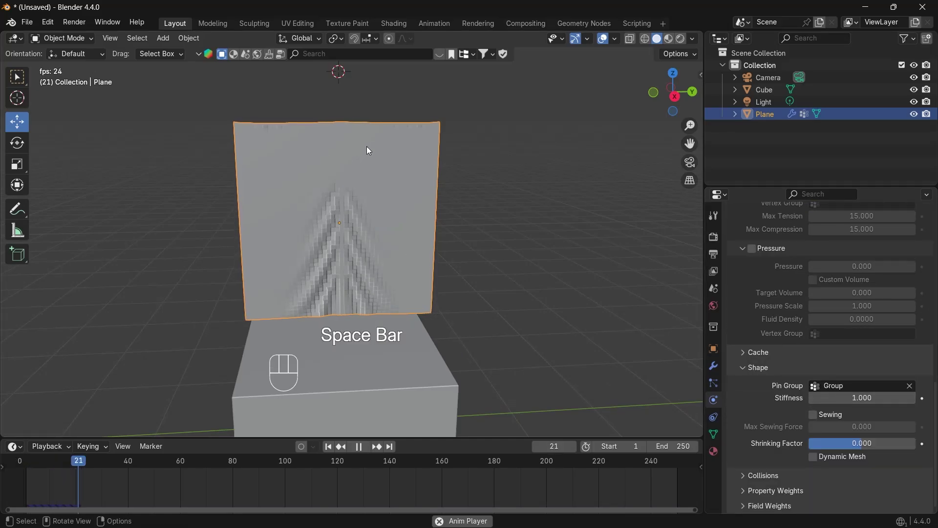
key(space)
key(space)
key(space)
click(98, 463)
key(space)
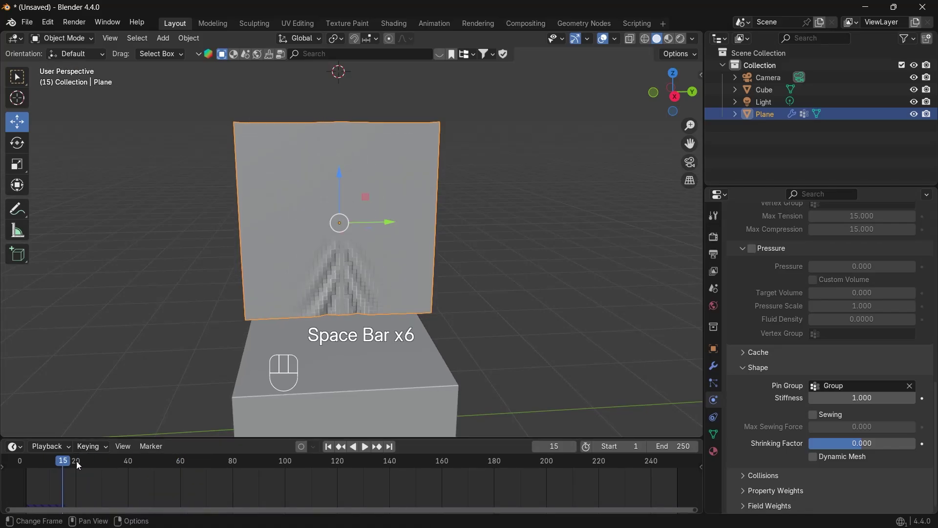
key(space)
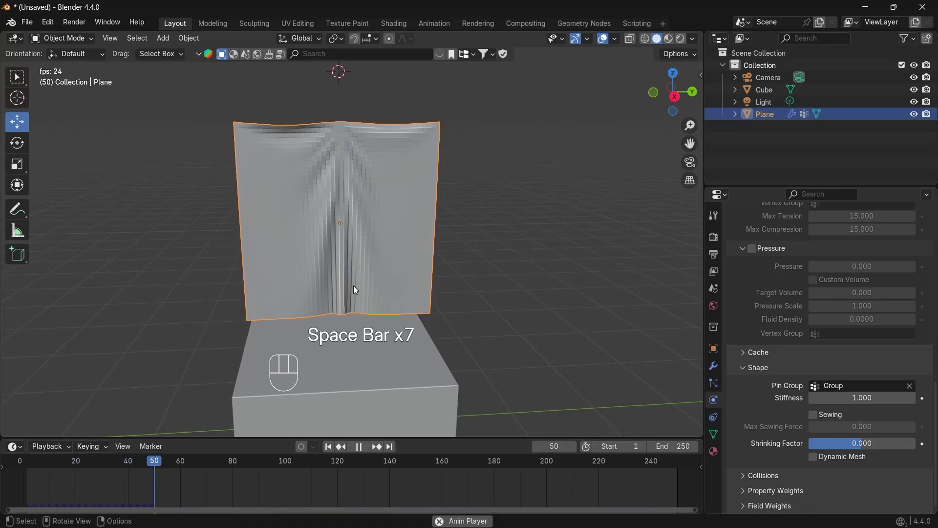
key(space)
click(101, 463)
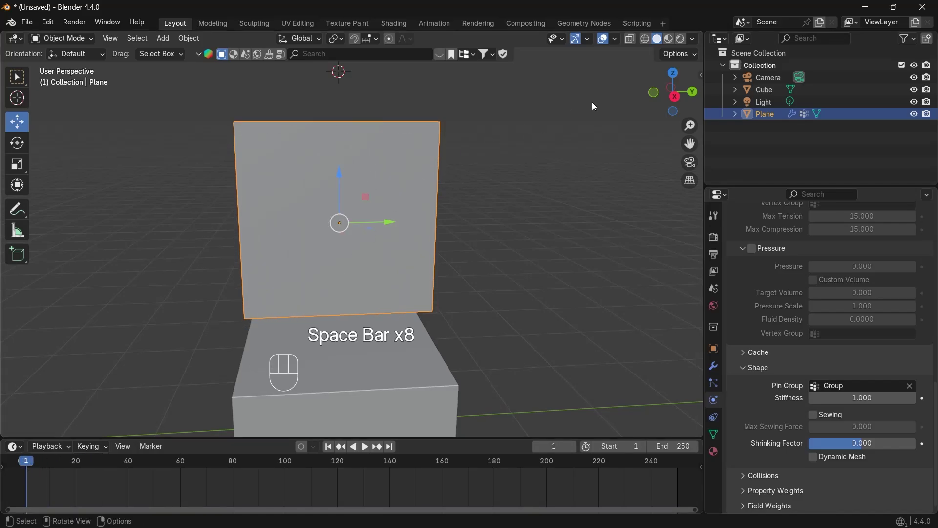
- Rewind, then assign weight 0 to the seam vertices in the vertex group
drag(79, 43, 70, 68)
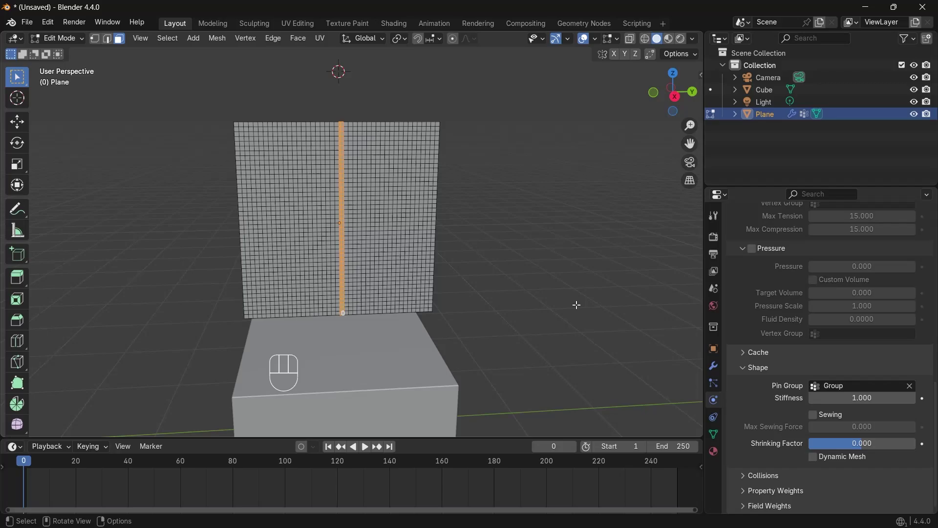
click(711, 433)
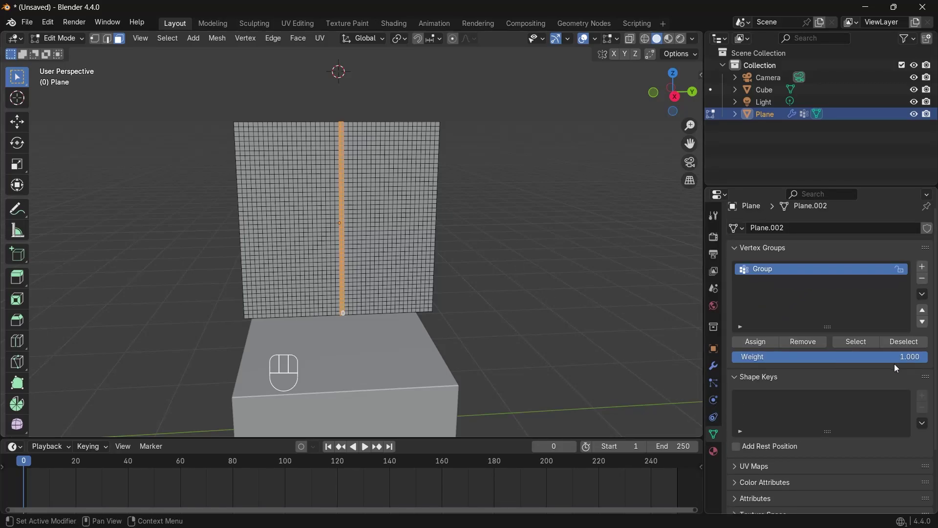
drag(908, 362, 766, 359)
click(765, 347)
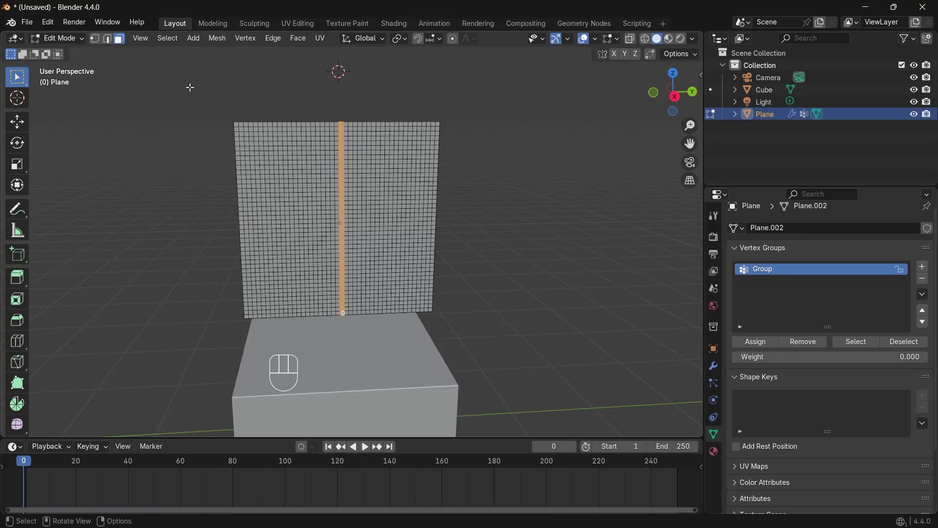
- Replay the simulation so both halves flop outward, then rewind the timeline
drag(68, 46, 65, 56)
key(space)
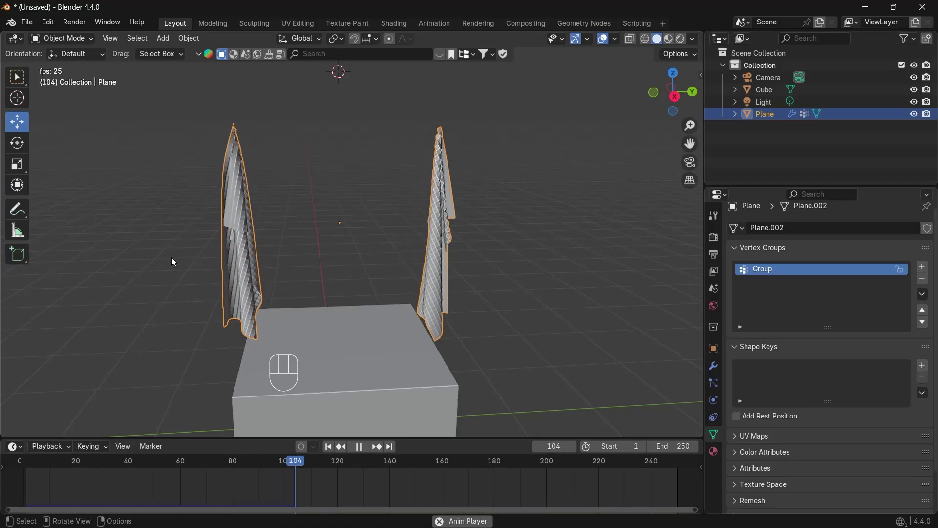
key(space)
click(293, 458)
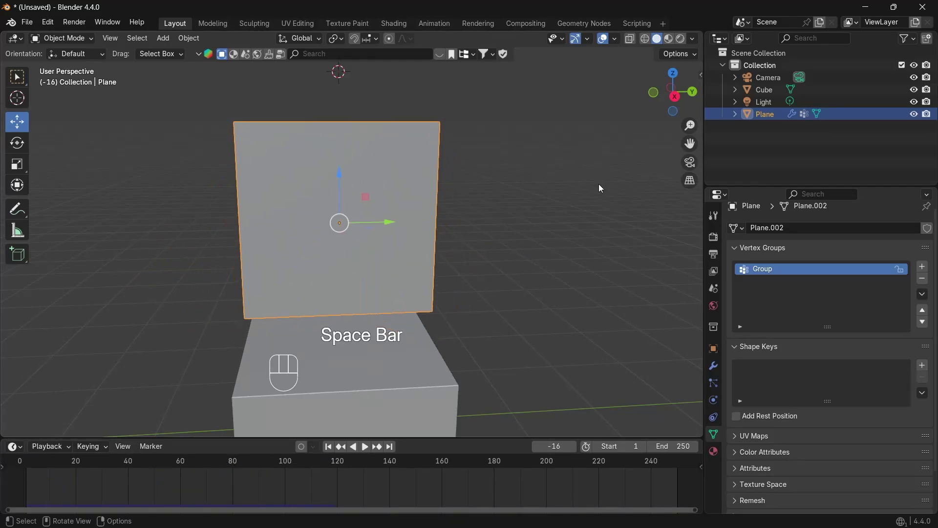
- Return to Object Mode and play the cloth so it hangs pinned along the seam
drag(60, 46, 63, 73)
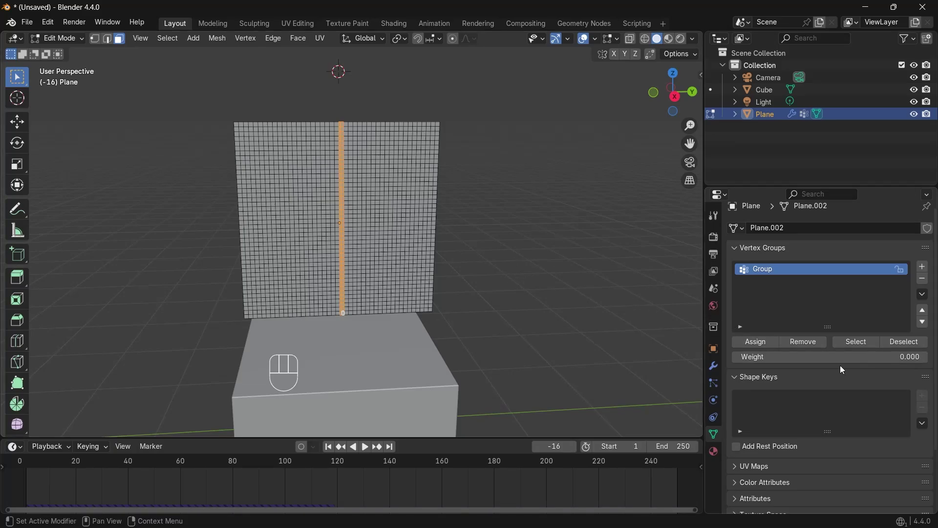
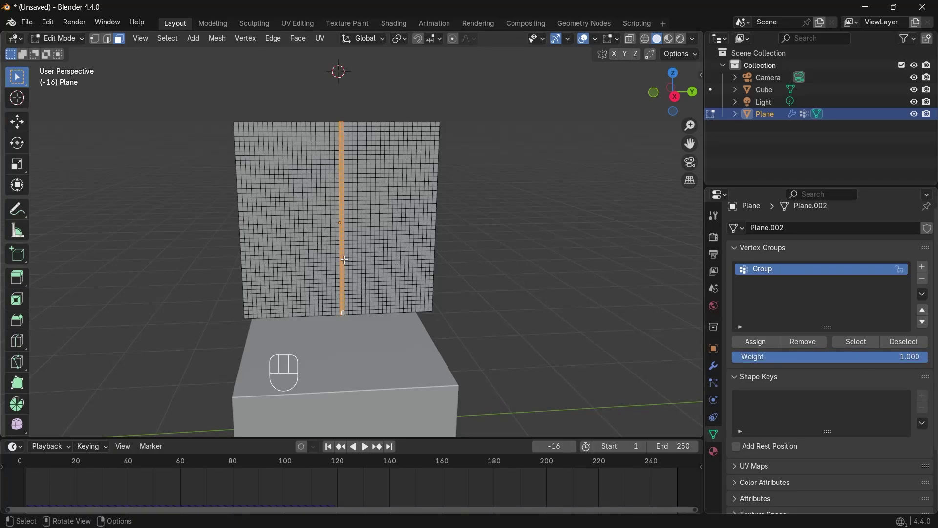
click(755, 342)
drag(61, 39, 64, 52)
key(space)
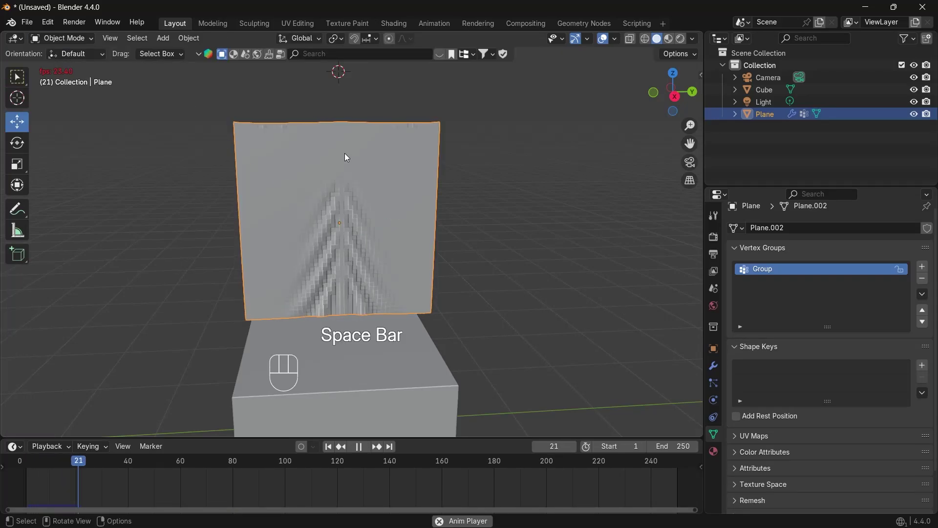
key(space)
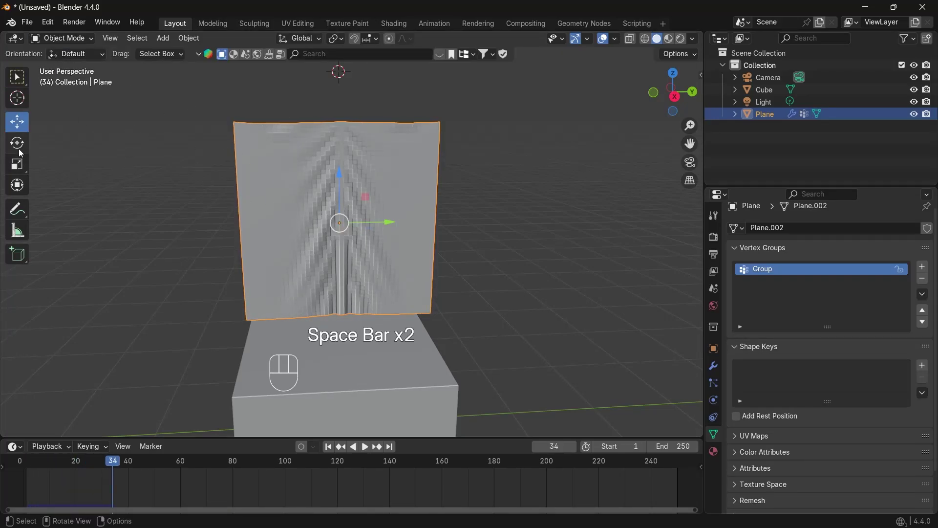
- Place the 3D cursor at the cloth's top centre for new objects
click(24, 101)
click(343, 129)
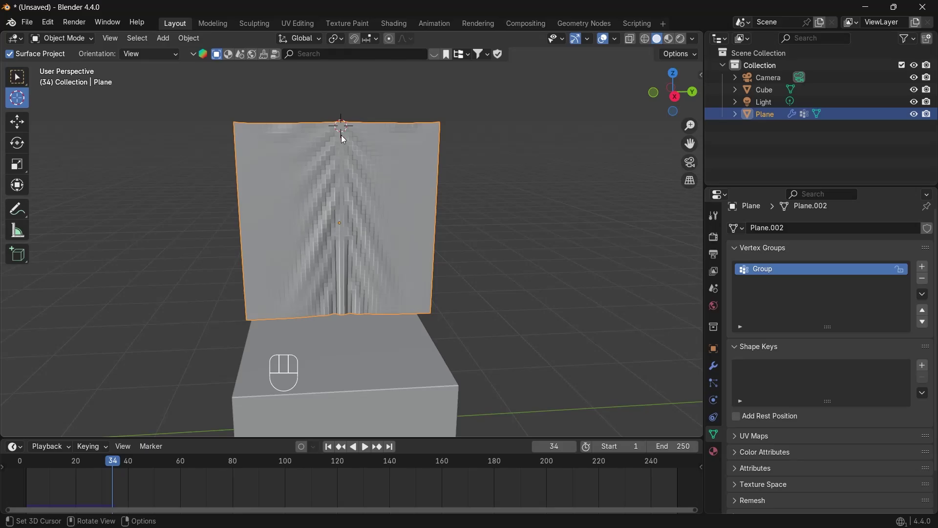
- Add a thin tall cube pole at the cursor and raise it above the cloth
key(shift+a)
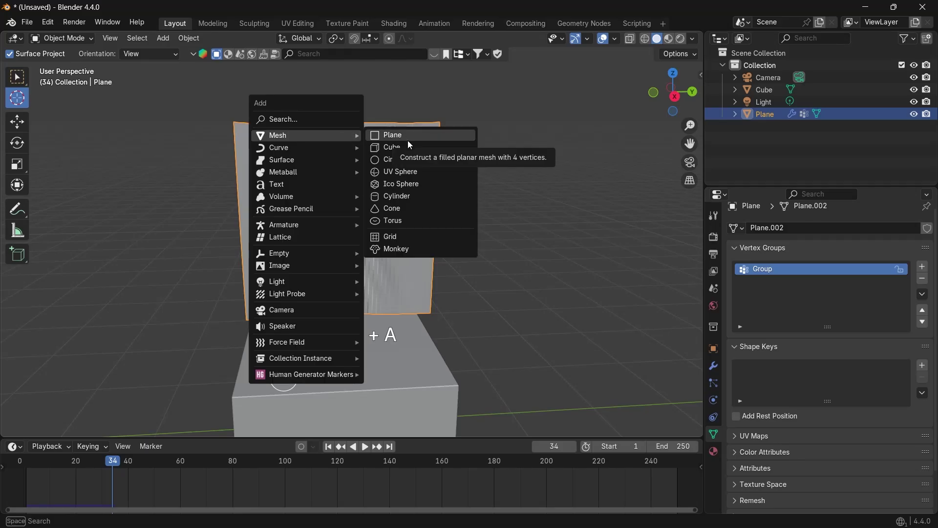
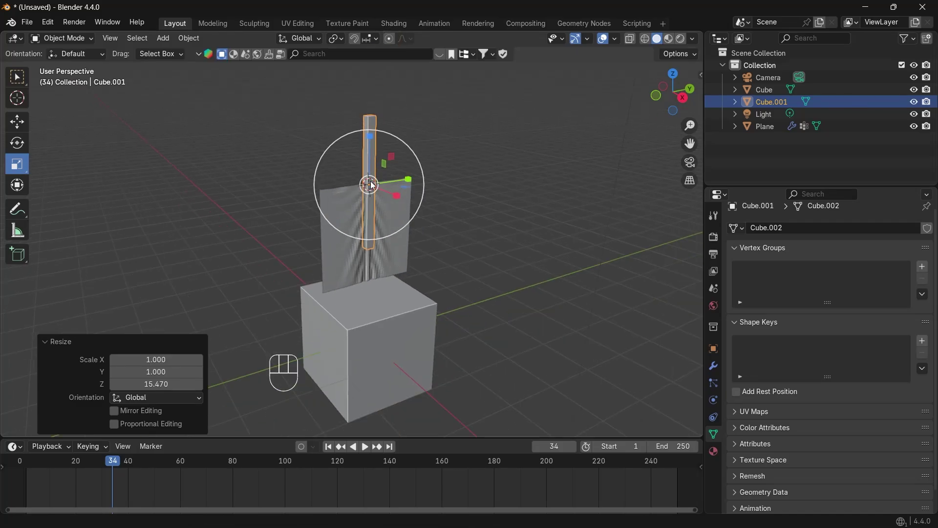
click(19, 126)
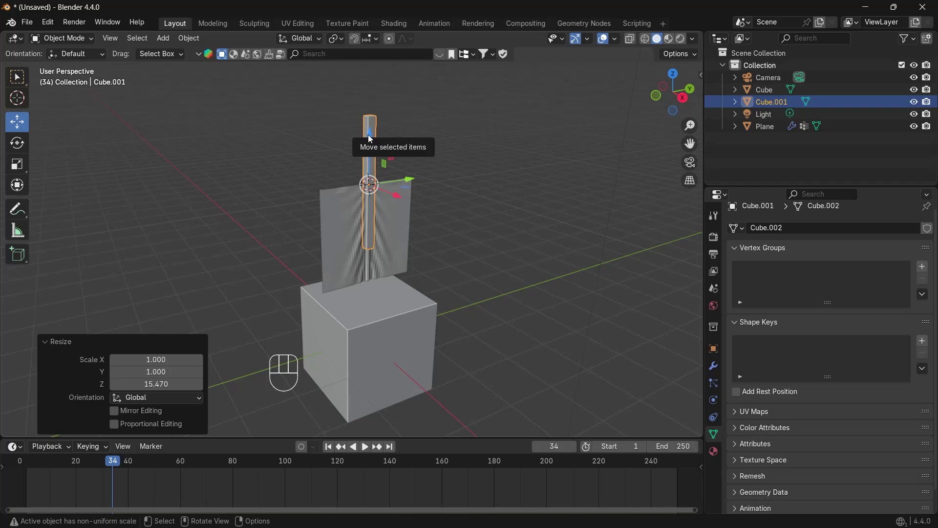
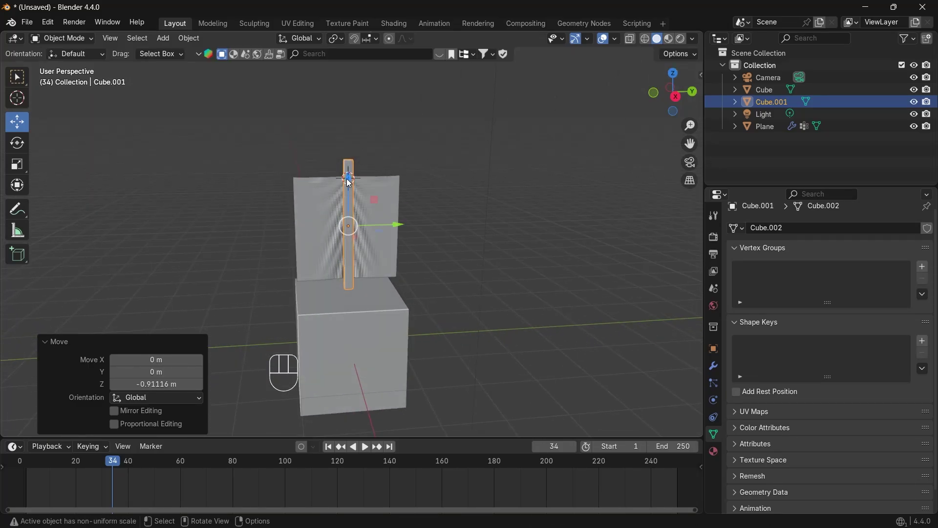
drag(350, 181, 345, 111)
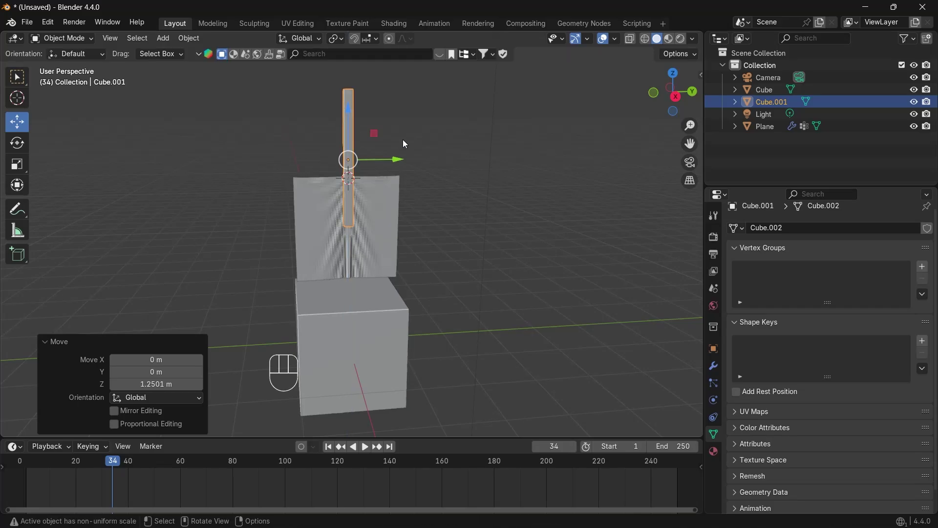
click(716, 346)
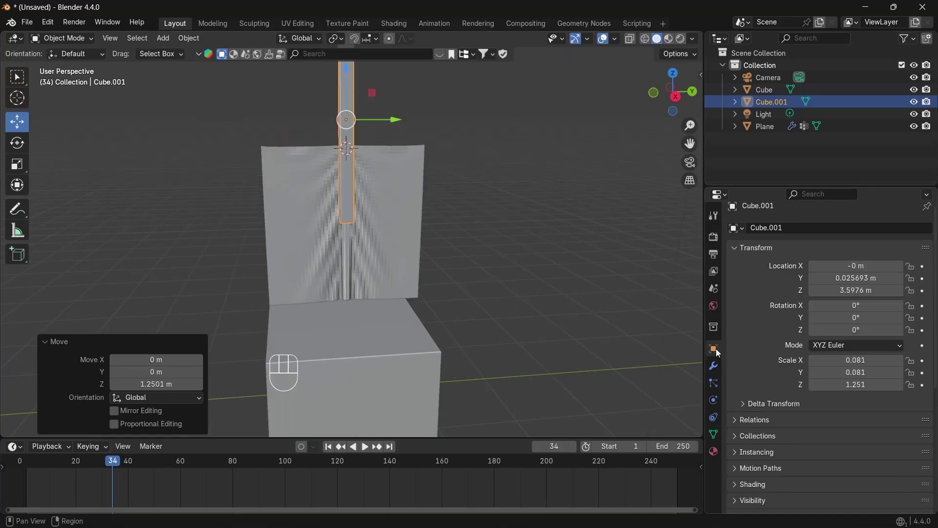
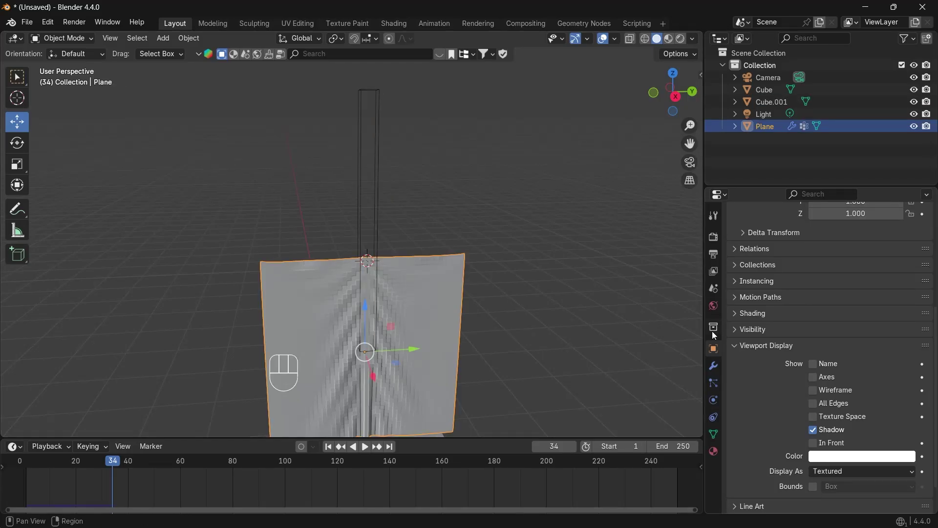
- Add a Vertex Weight Proximity modifier to the plane and move it ahead of Cloth
click(715, 367)
drag(818, 238, 667, 322)
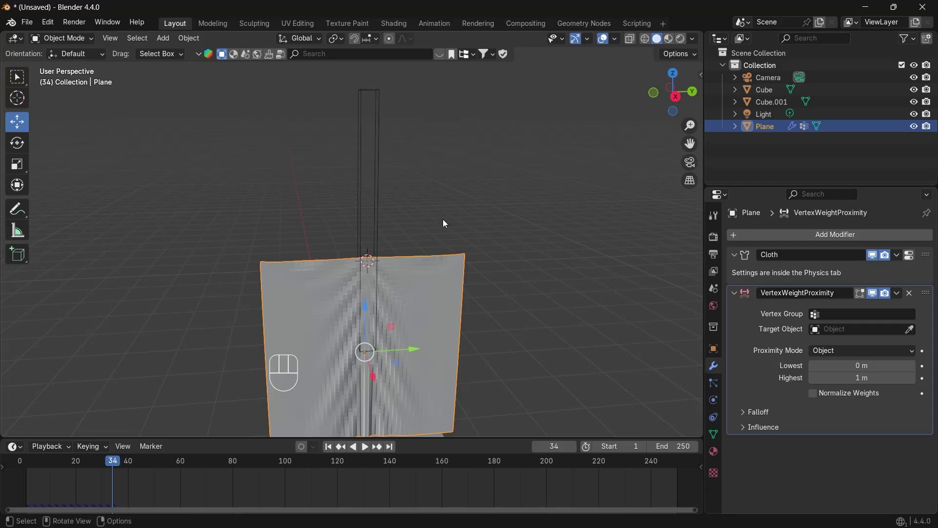
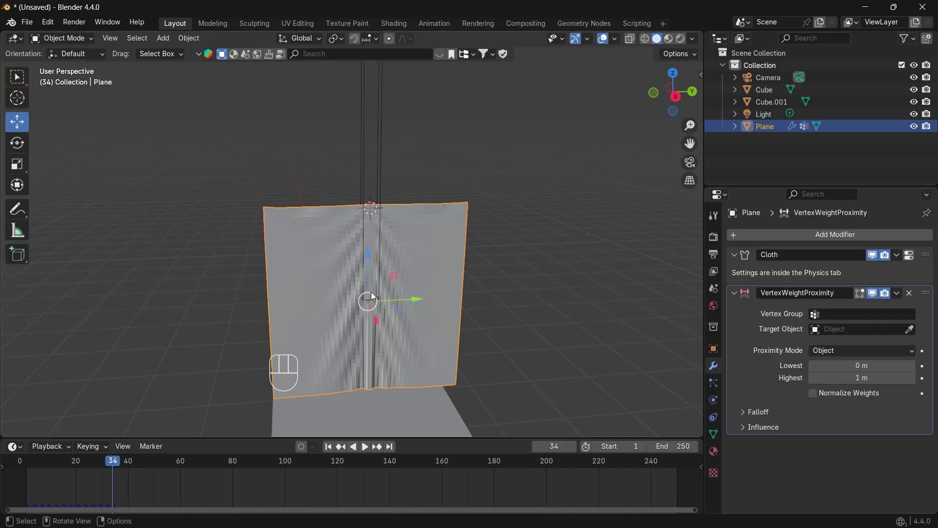
click(743, 303)
drag(751, 300, 759, 280)
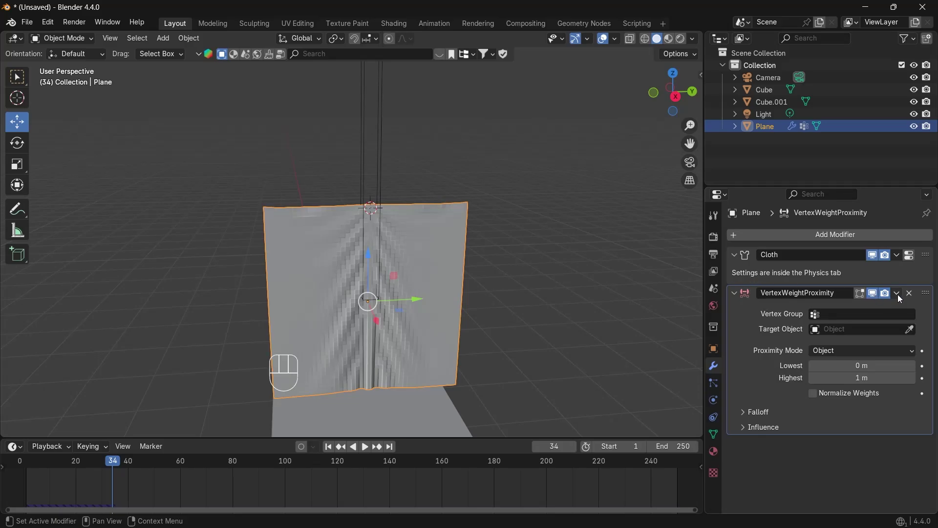
drag(900, 297, 899, 295)
drag(899, 295, 845, 353)
- Enter Weight Paint and mask the proximity modifier's influence with Group
click(765, 475)
drag(69, 37, 75, 109)
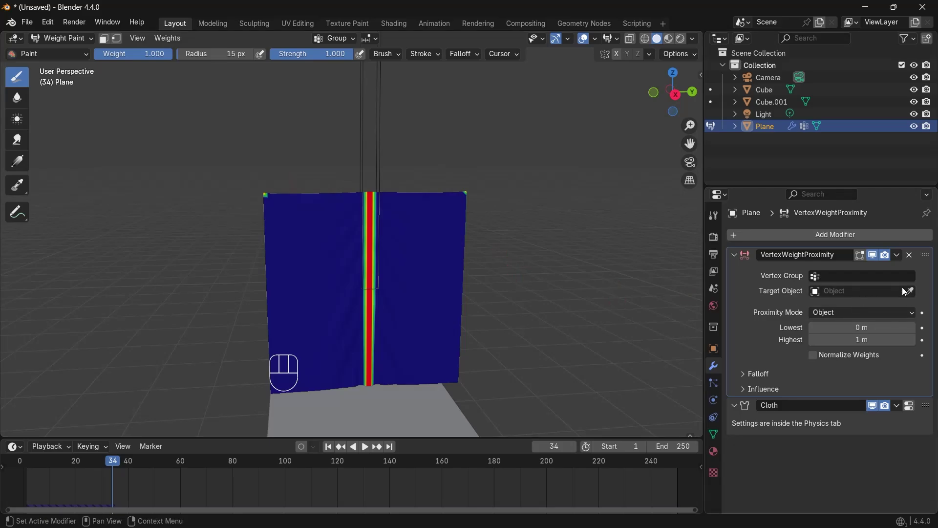
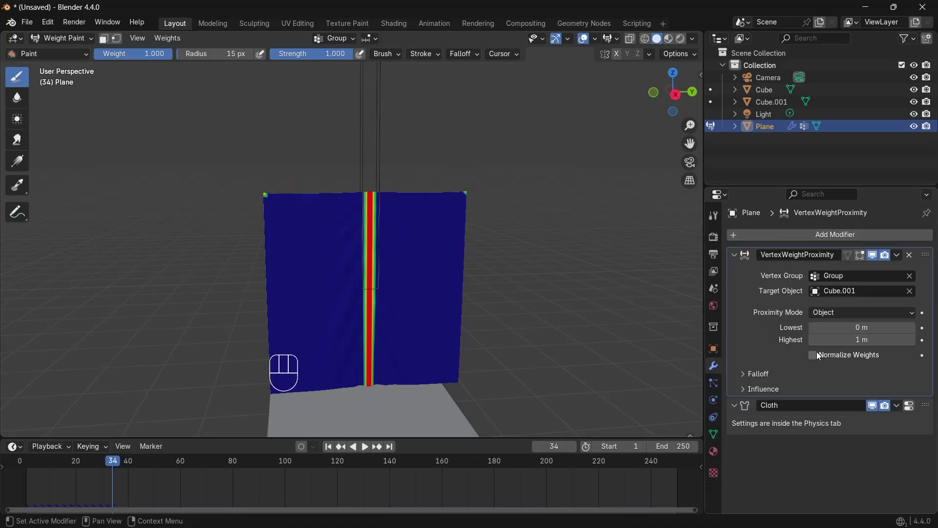
click(745, 390)
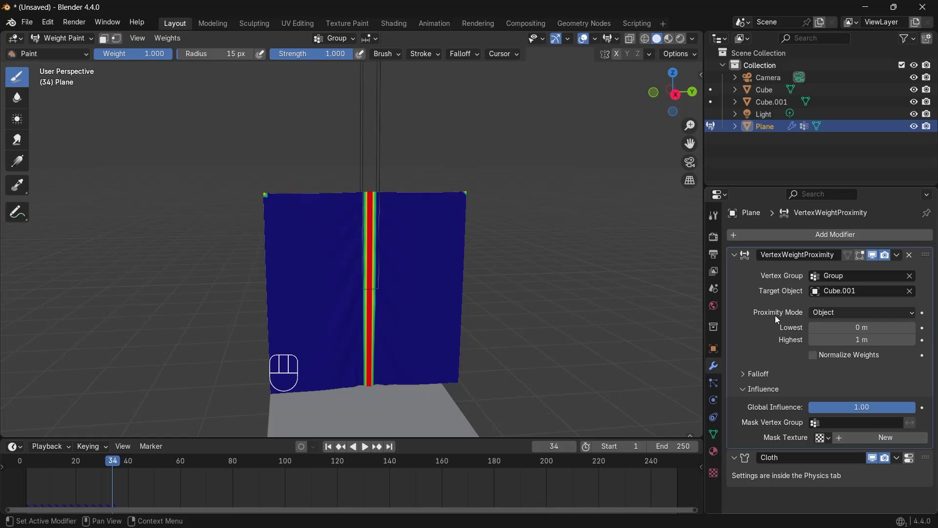
click(835, 425)
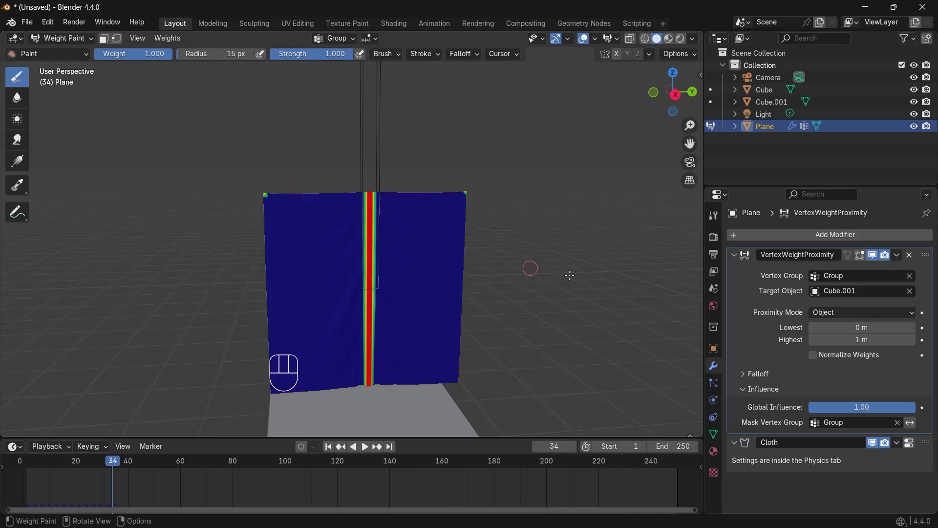
- Set proximity mode to Geometry by Face distance to Cube.001, then return to Object Mode
drag(843, 316, 830, 341)
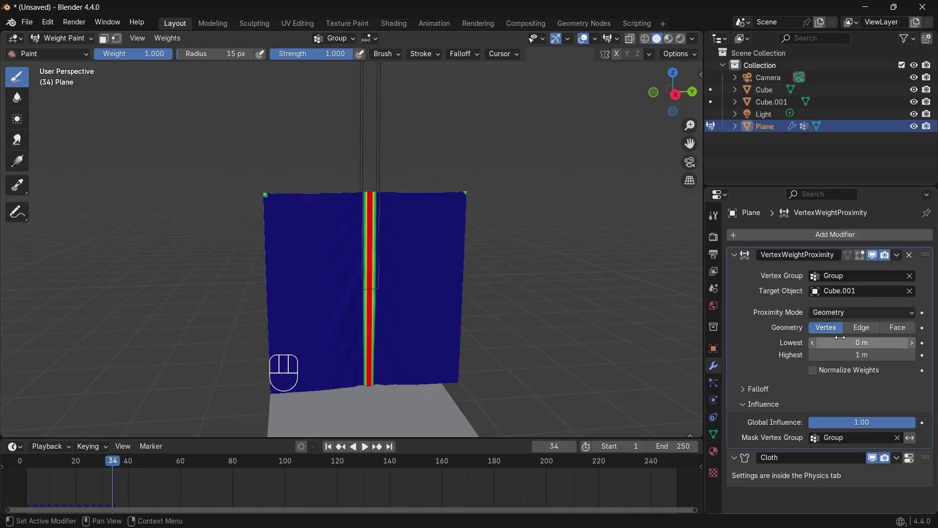
click(890, 332)
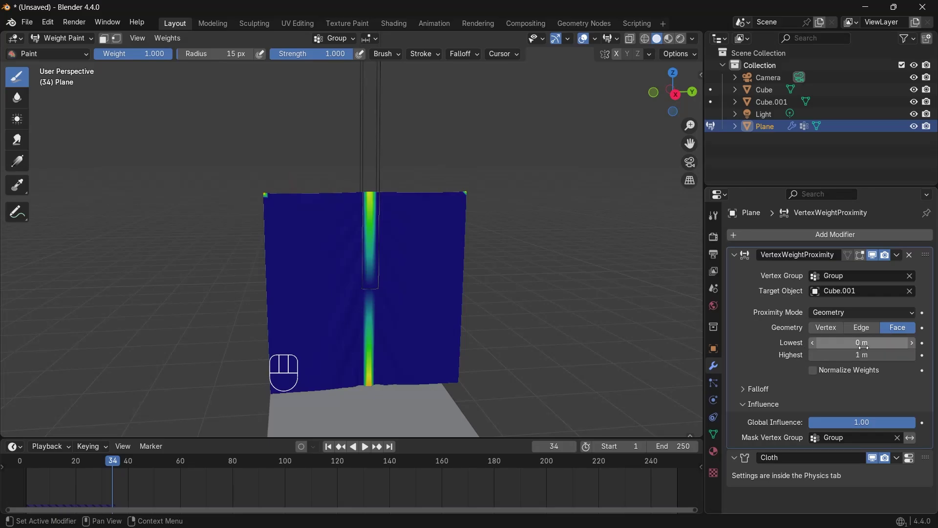
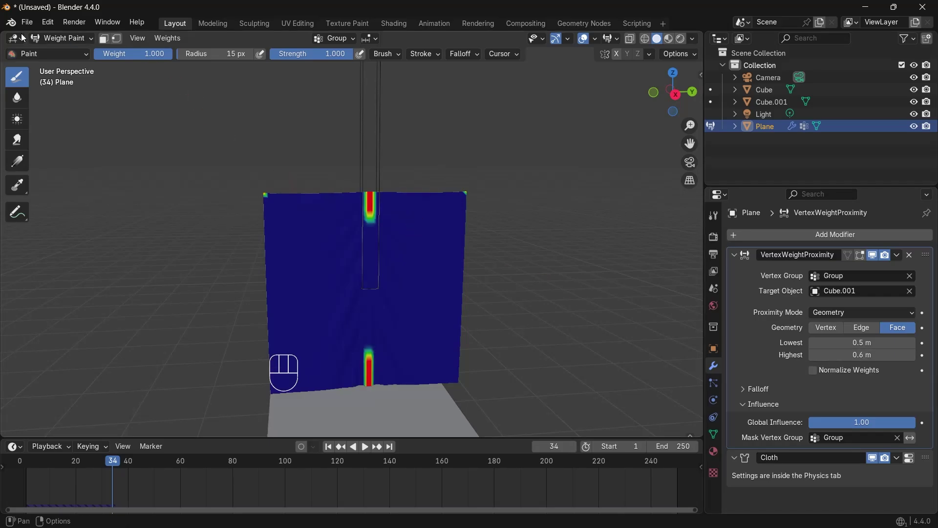
drag(45, 45, 50, 56)
- Apply all transforms on the pole Cube.001 and set its origin to centre of mass (surface)
click(380, 154)
key(ctrl+a)
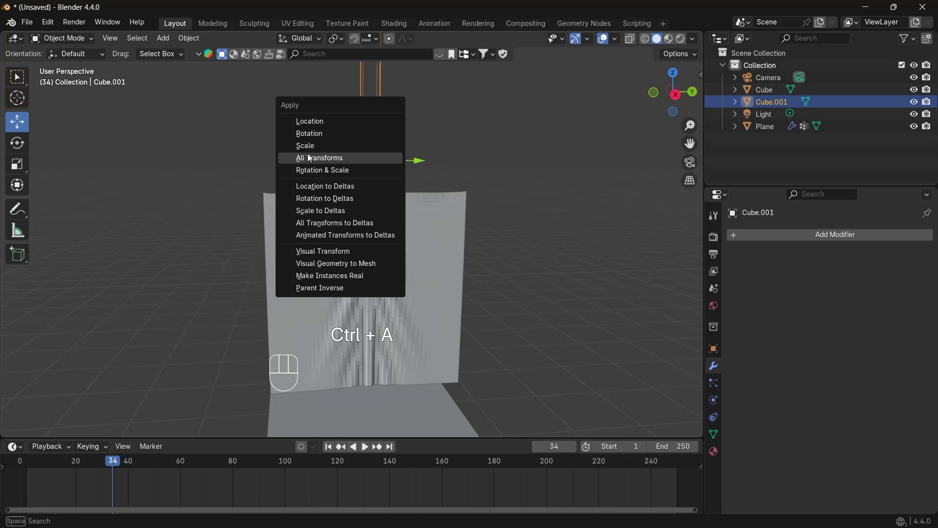
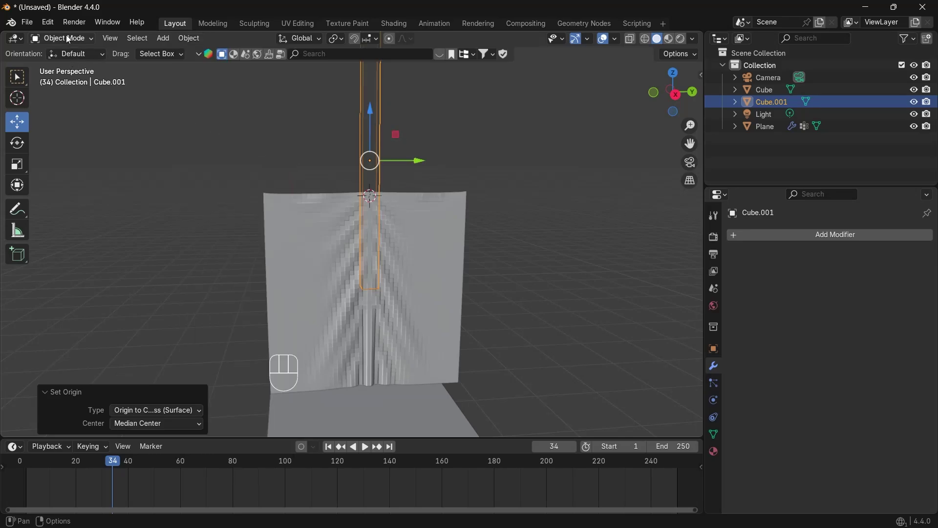
drag(67, 37, 362, 239)
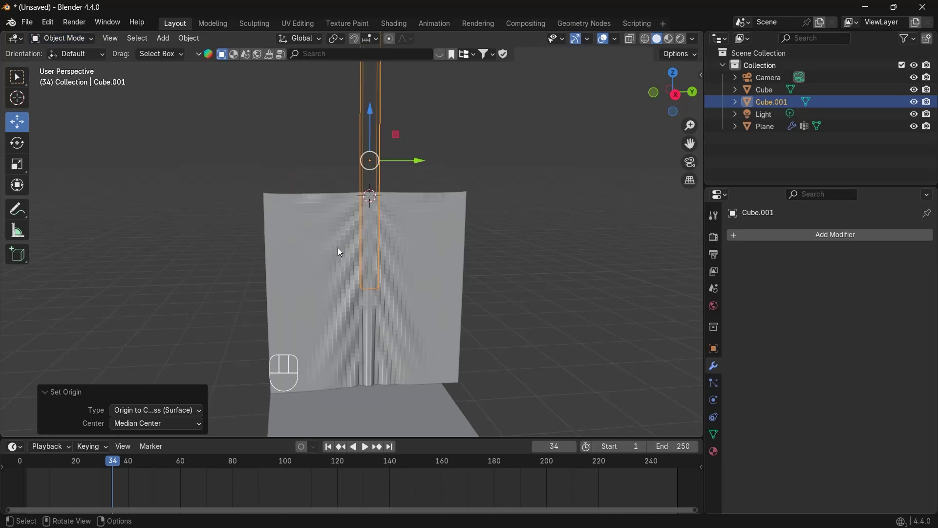
- Select the cloth Plane and return to weight paint mode
click(338, 254)
drag(77, 42, 71, 110)
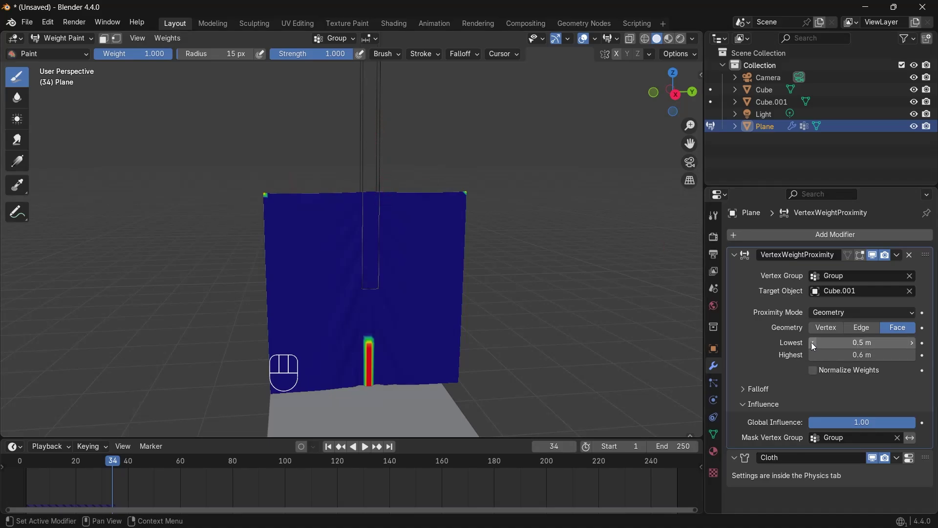
- Set the Vertex Weight Proximity modifier's Lowest distance to 0.1 m
click(812, 345)
click(813, 346)
click(813, 345)
click(813, 345)
double_click(812, 346)
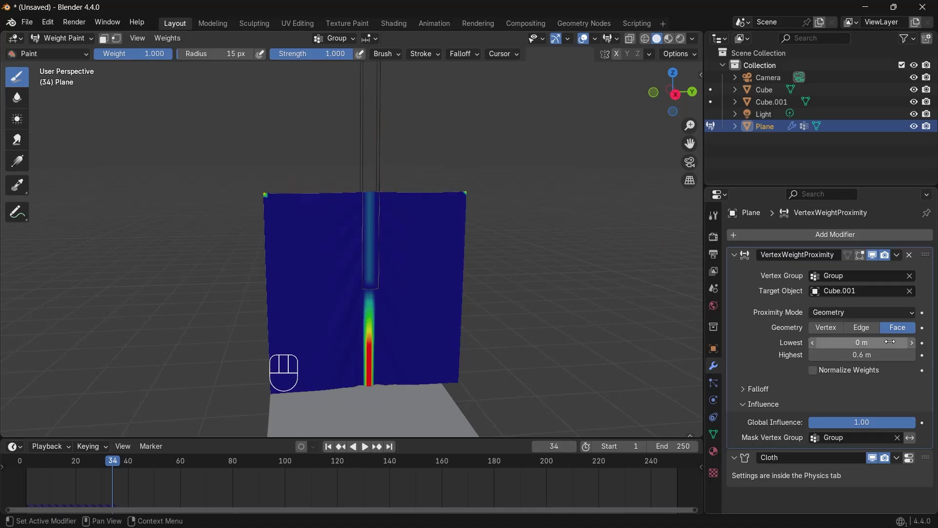
click(913, 343)
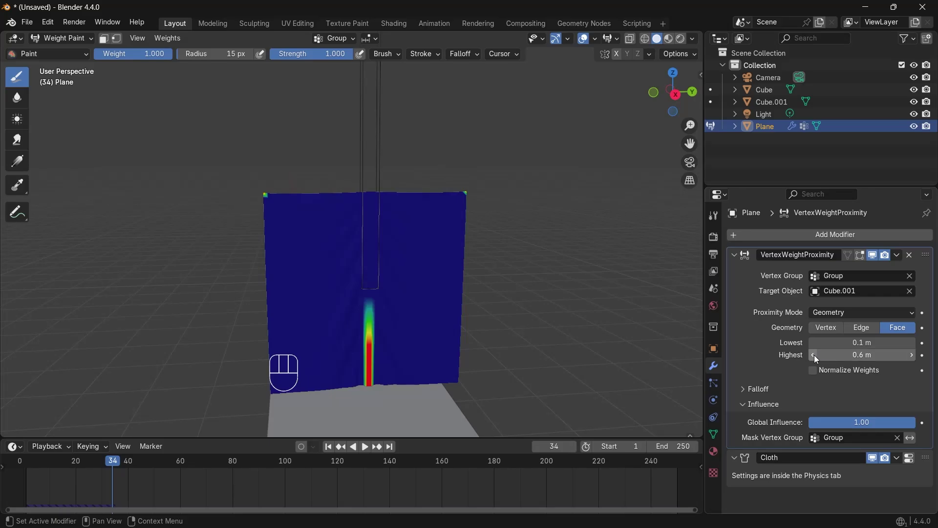
- Set the proximity modifier's Highest distance to 0.1 m
click(816, 358)
click(816, 358)
click(816, 358)
double_click(816, 359)
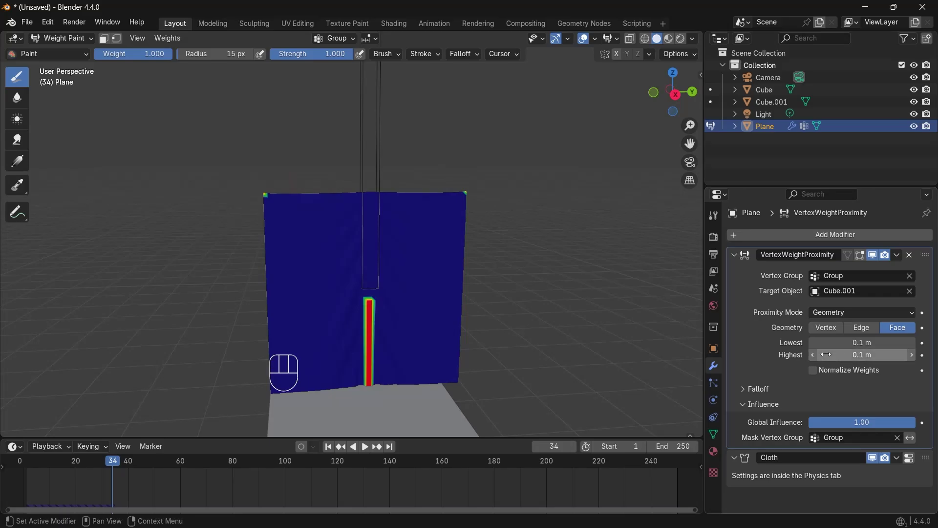
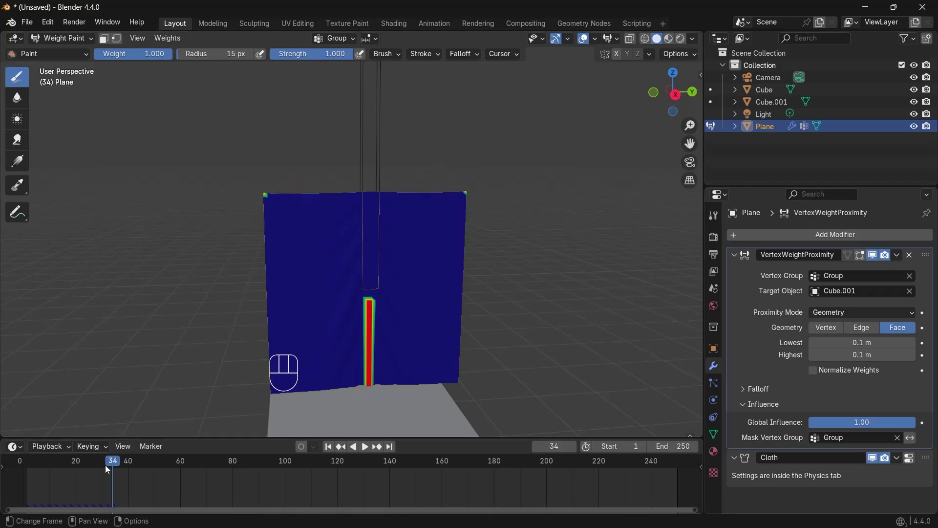
- At frame 0, raise the pole on Z and insert a location keyframe
click(107, 467)
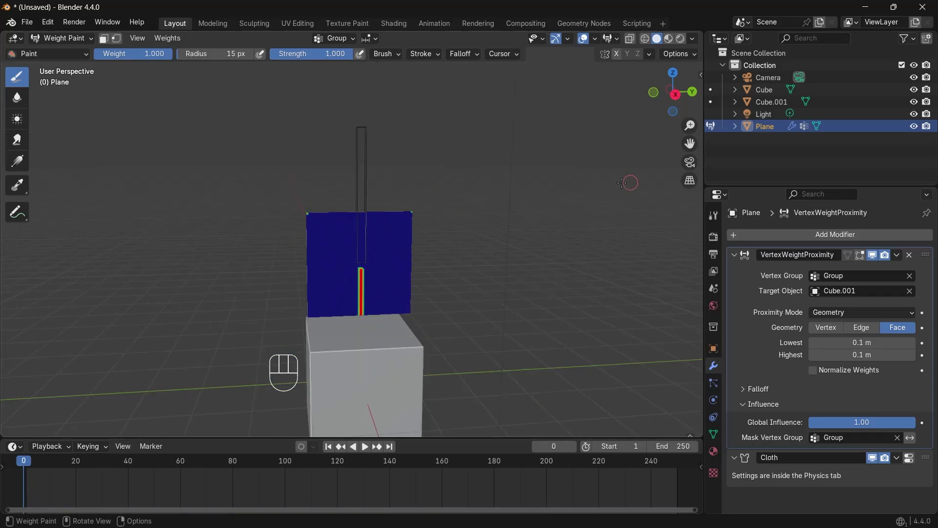
click(70, 44)
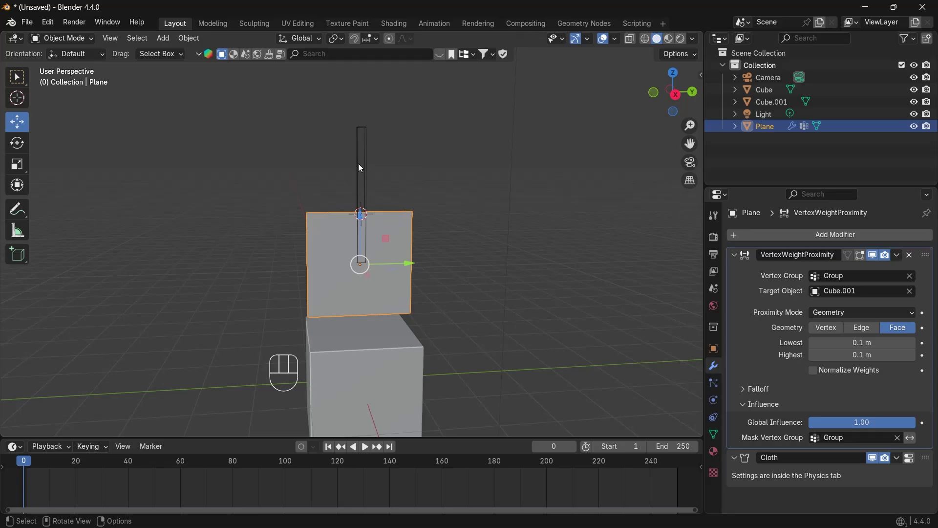
click(366, 157)
drag(362, 153, 350, 85)
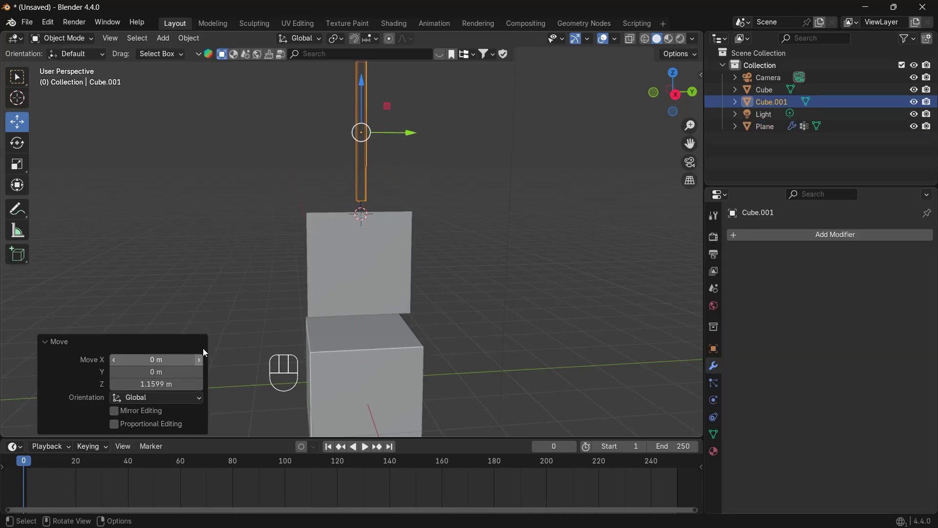
key(k)
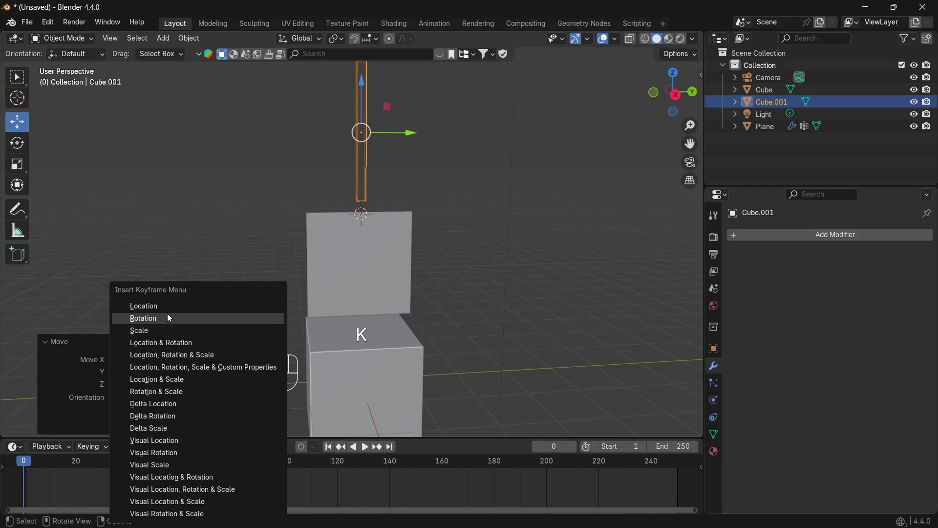
- At frame 64, move the pole down through the cloth and keyframe its location again
drag(79, 460, 107, 460)
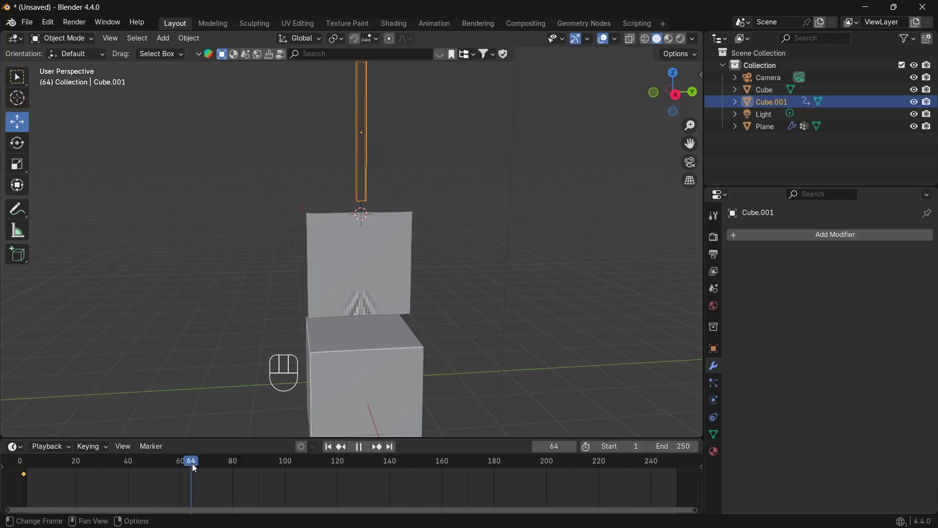
drag(364, 85, 369, 213)
key(k)
click(169, 460)
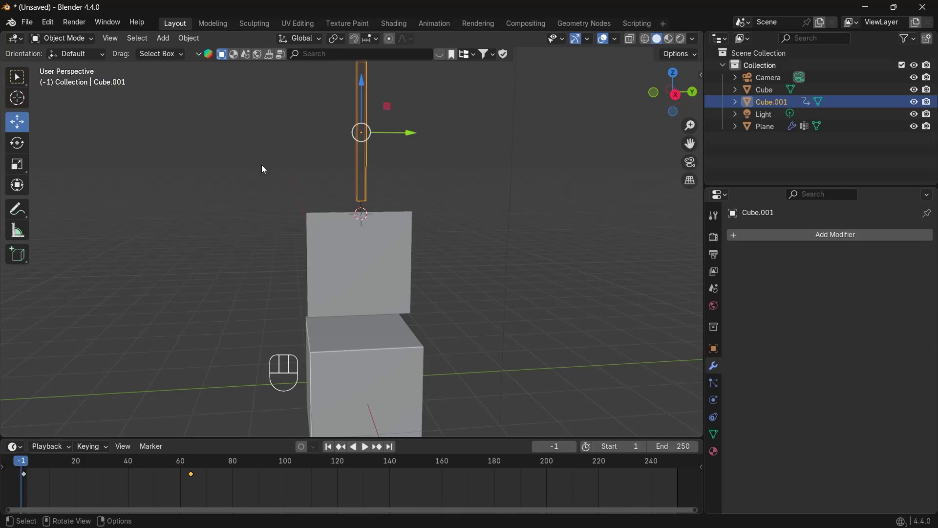
drag(64, 39, 71, 109)
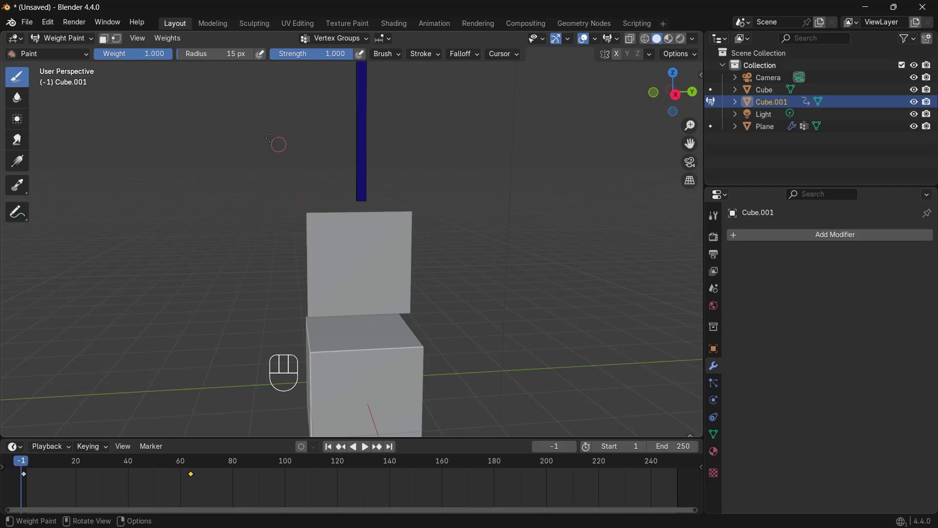
- Switch to the cloth Plane in weight paint mode to view its proximity weights
drag(55, 38, 52, 58)
click(353, 253)
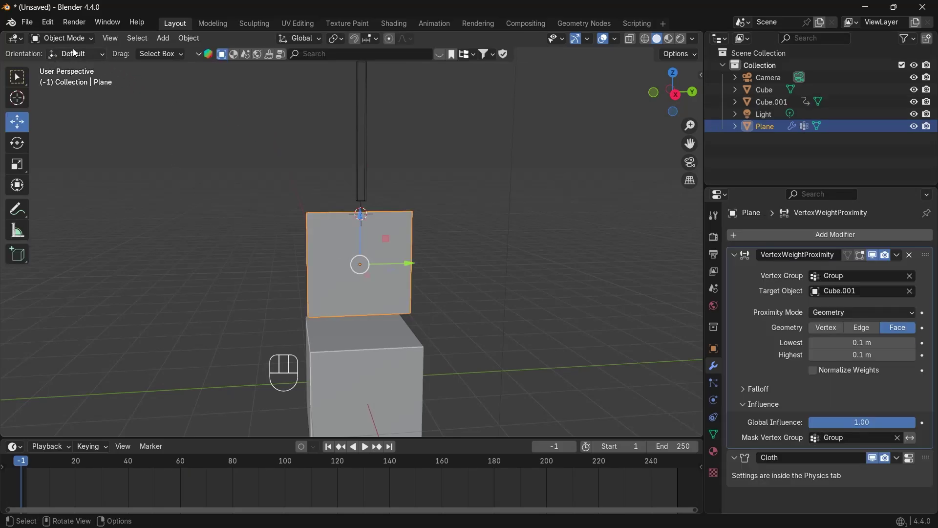
drag(64, 37, 62, 108)
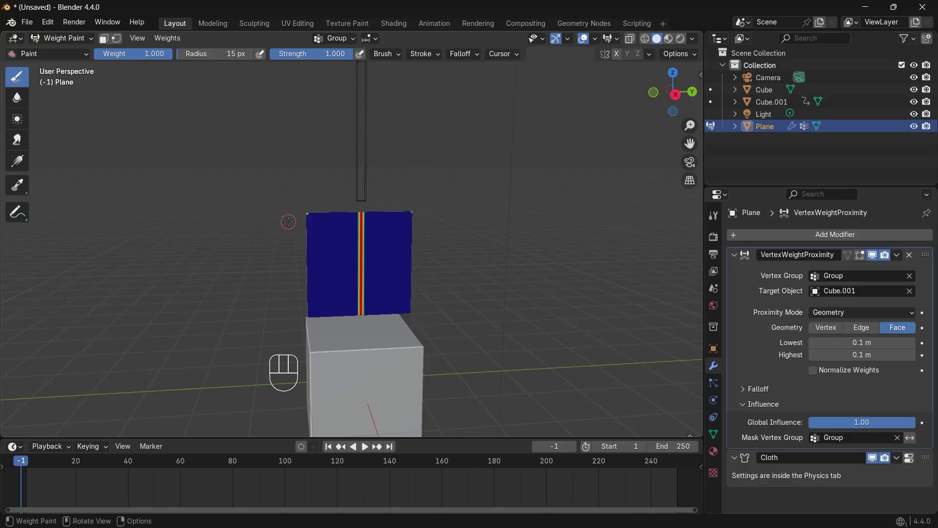
key(space)
key(space)
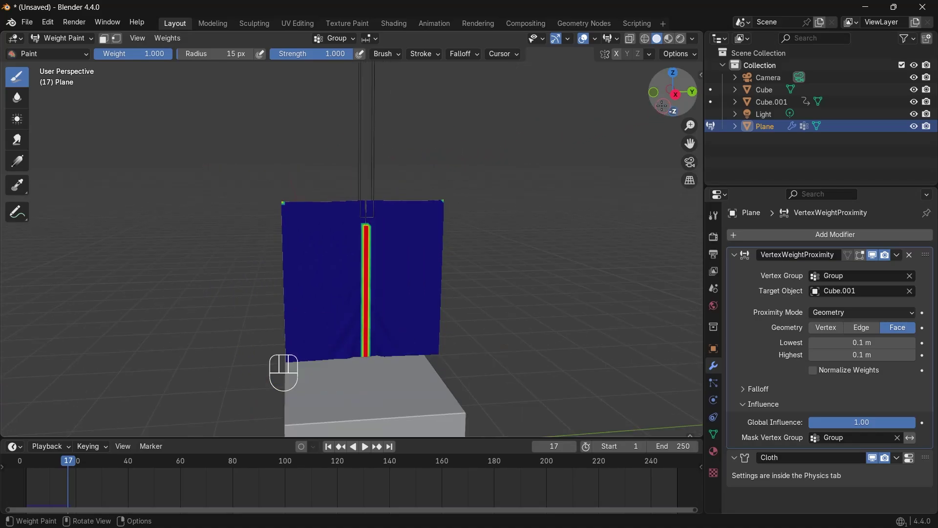
- Scrub through frames to confirm the weights follow the pole, then return to object mode
key(space)
key(space)
drag(61, 44, 62, 54)
click(182, 462)
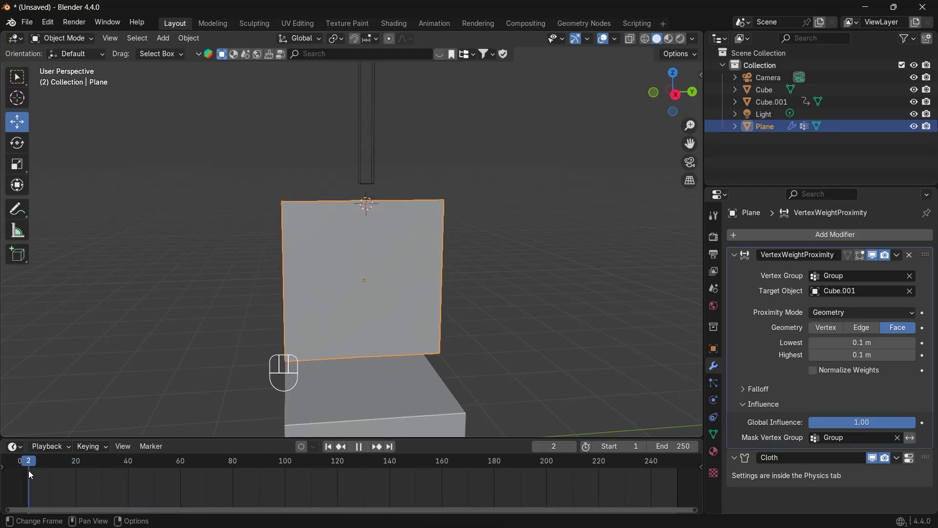
- Replay the cloth tearing apart around the pole and rewind to the start
key(space)
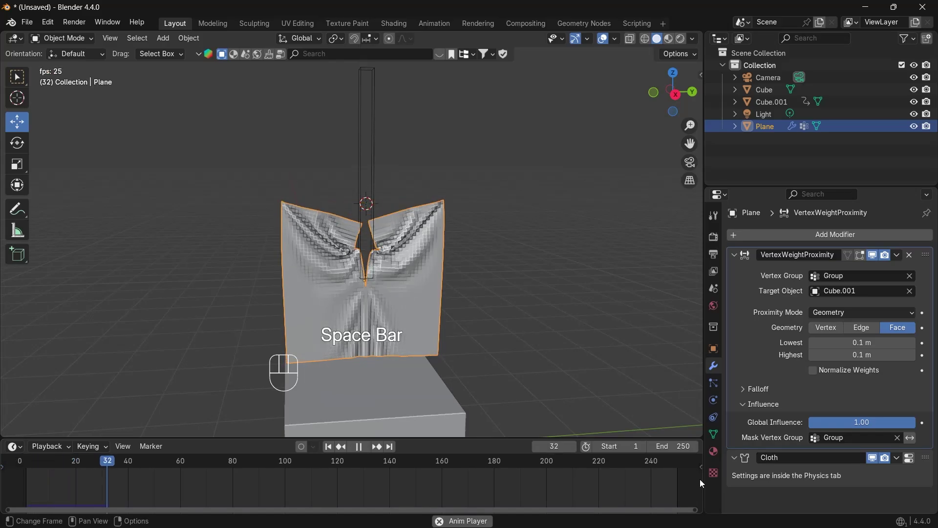
click(701, 482)
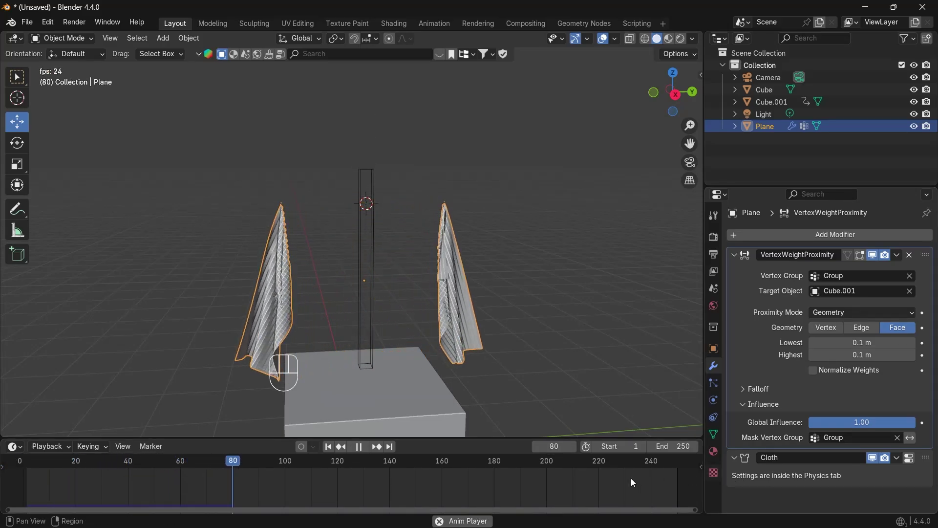
key(space)
click(229, 465)
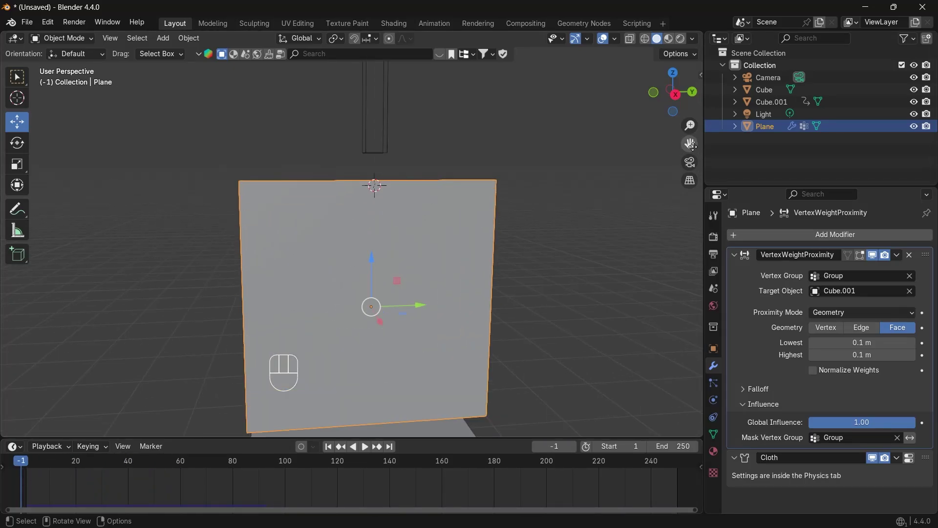
- Replay again, pause mid-tear at frame 39 and open the cloth physics settings
key(space)
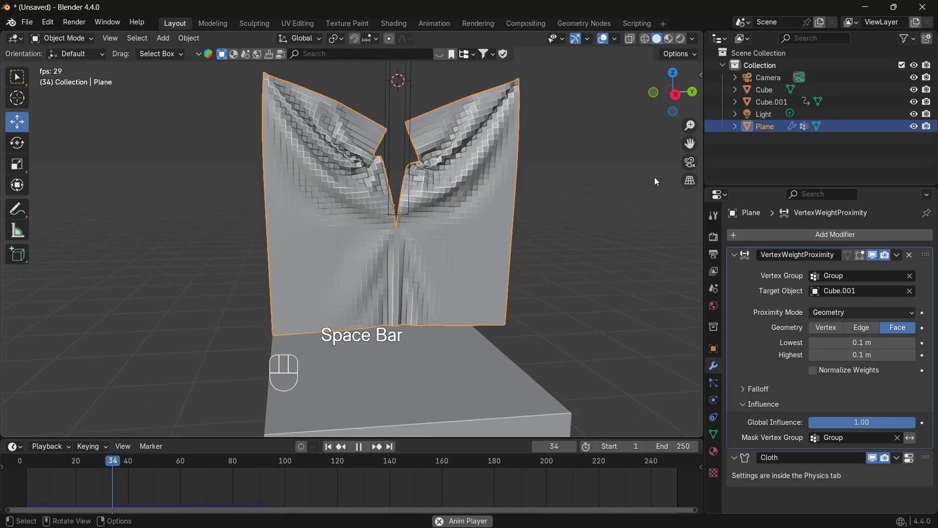
key(space)
click(158, 463)
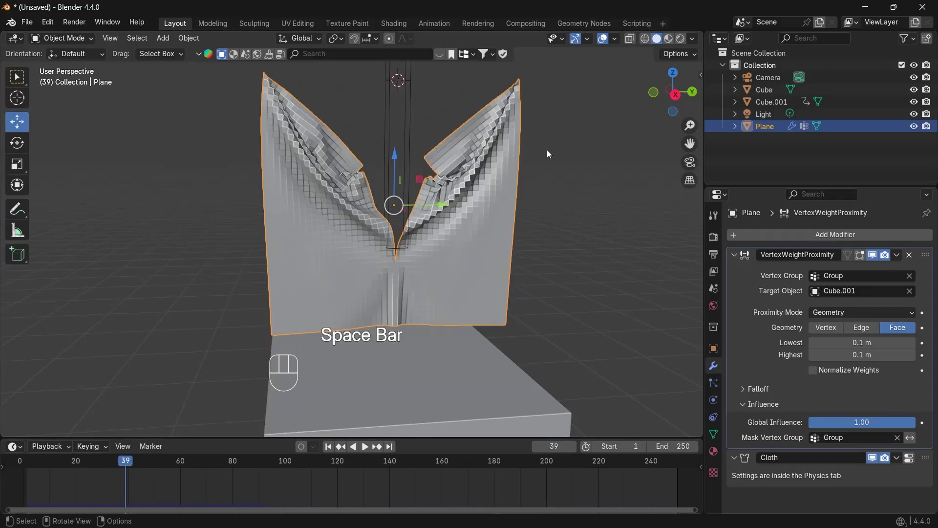
drag(667, 98, 668, 99)
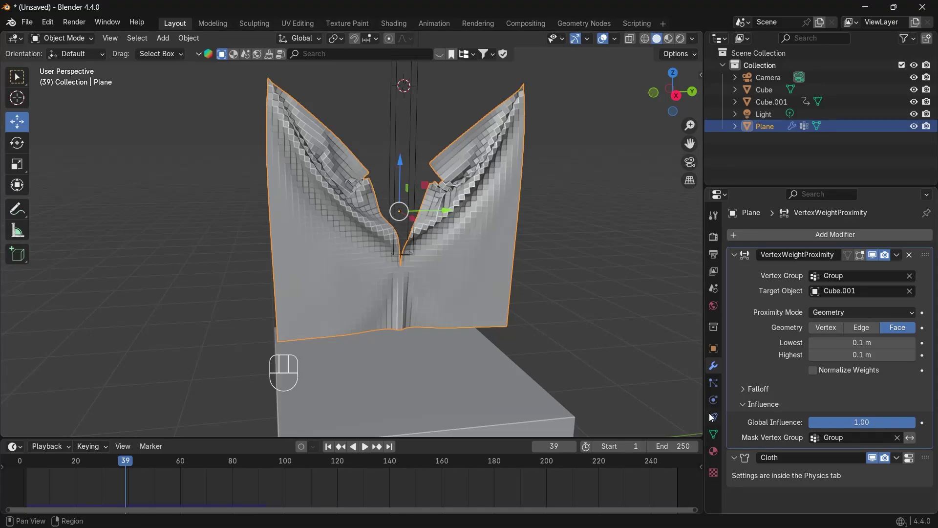
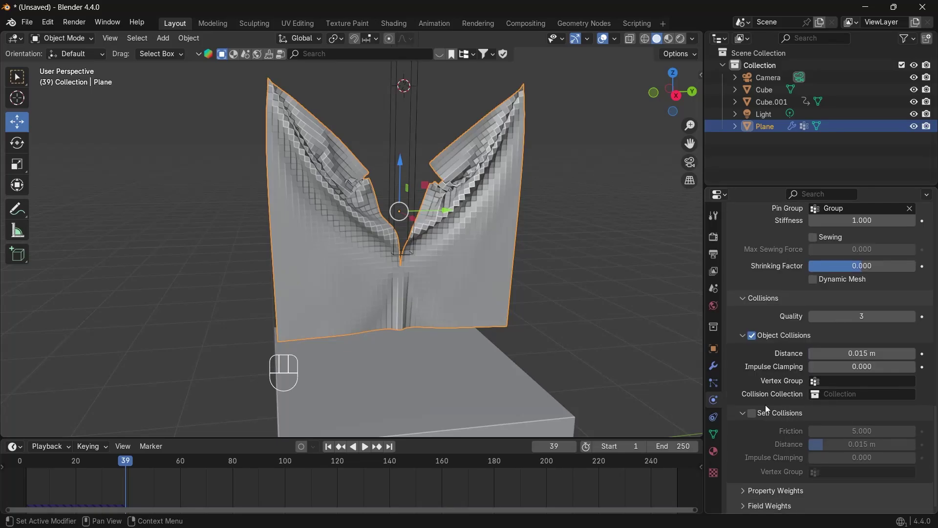
- Enable cloth Self Collisions with a 0.001 m distance and replay the simulation
click(756, 418)
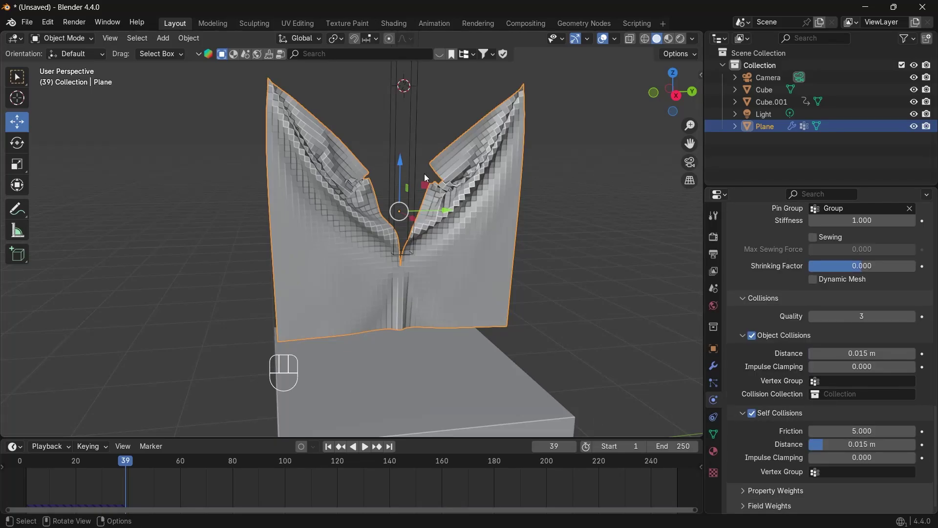
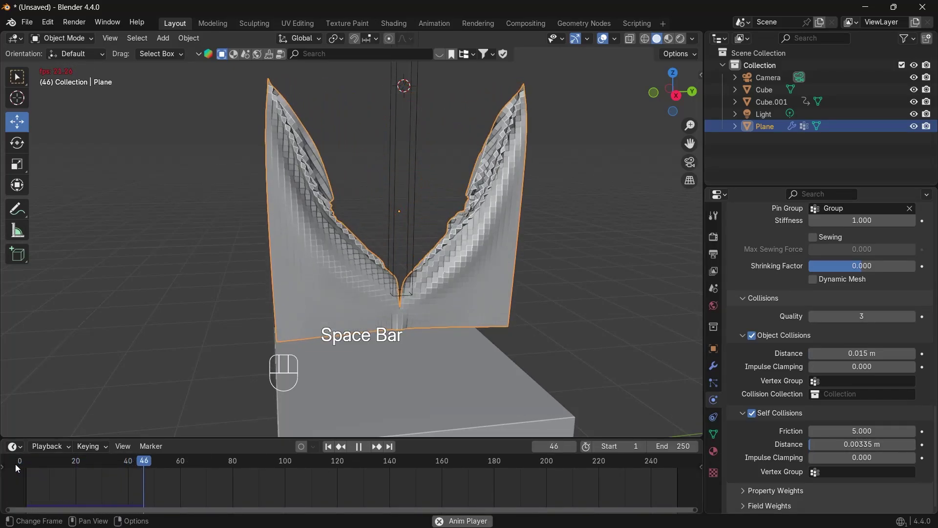
key(space)
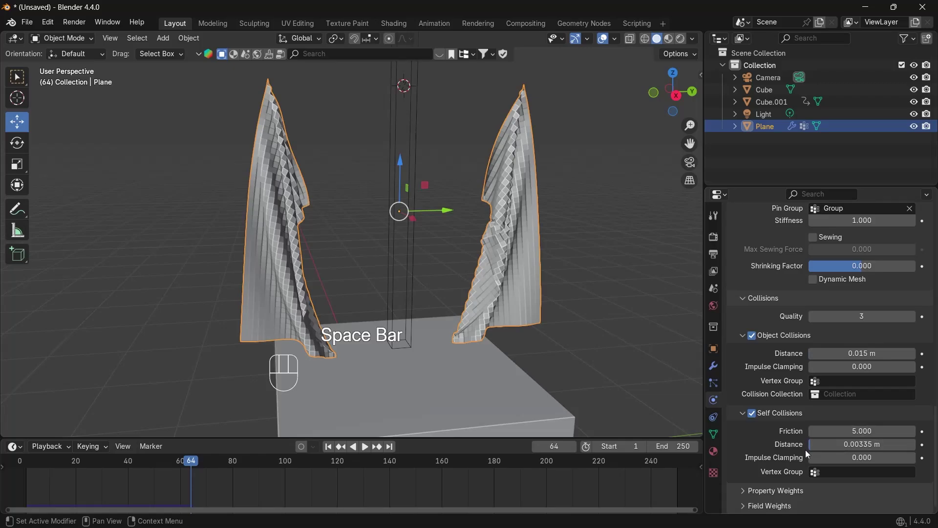
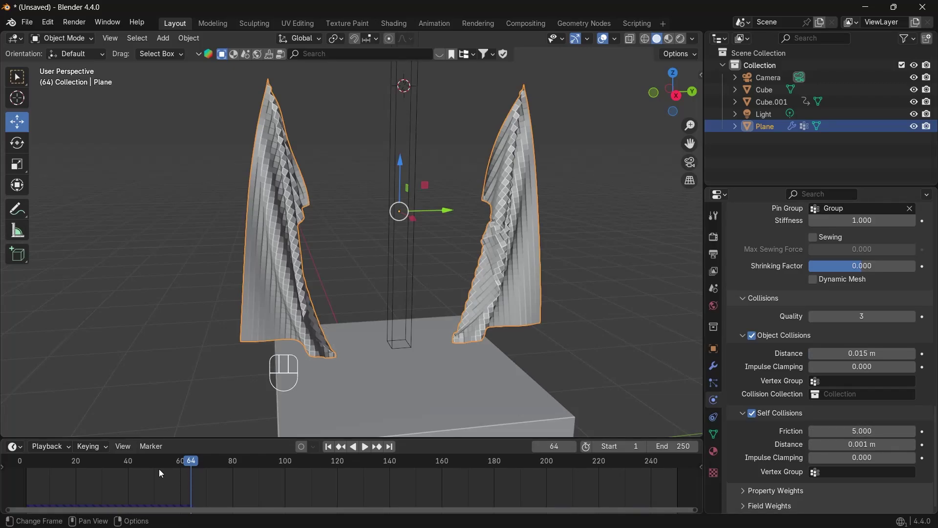
click(158, 467)
key(space)
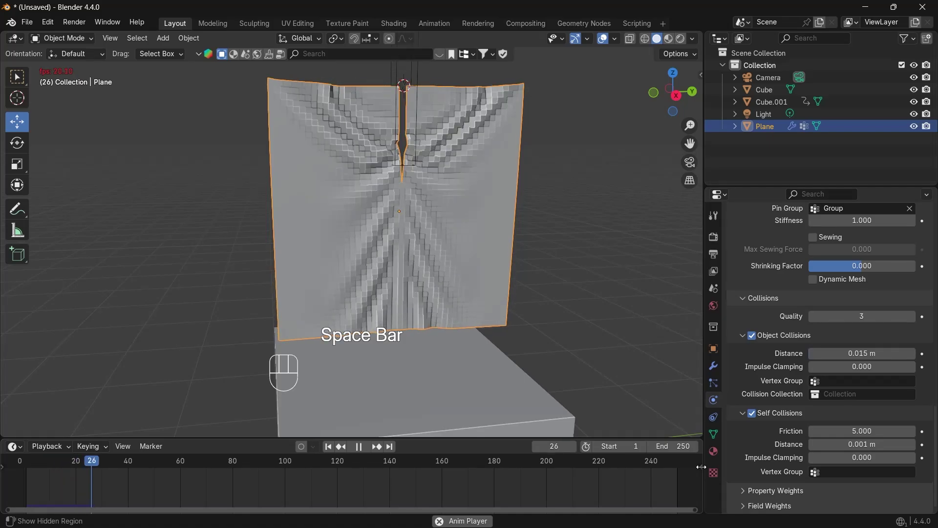
- Pause around frame 30 as the seam splits and orbit to inspect the cloth
key(space)
click(140, 460)
click(438, 168)
drag(684, 104, 684, 106)
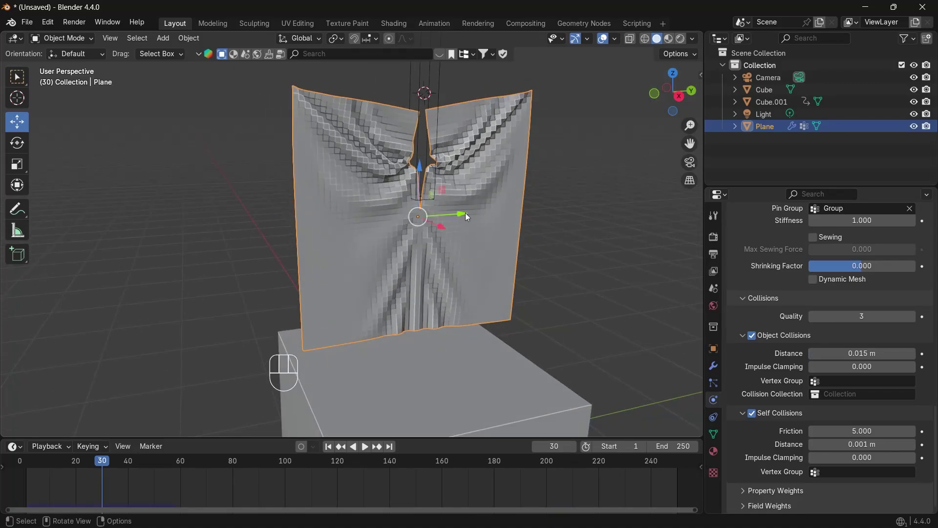
- Add a Subdivision Surface modifier to the cloth plane and shade it smooth
click(715, 367)
drag(808, 238, 662, 409)
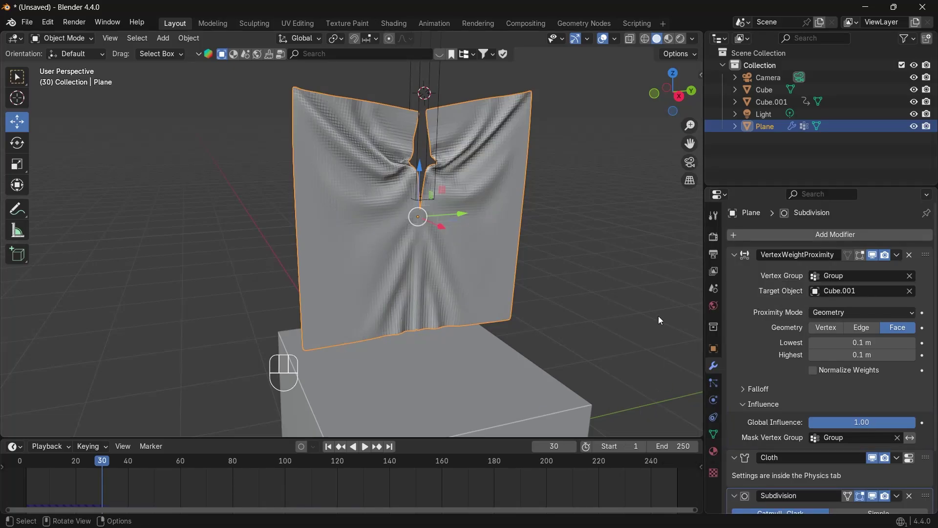
double_click(666, 105)
drag(468, 240, 413, 239)
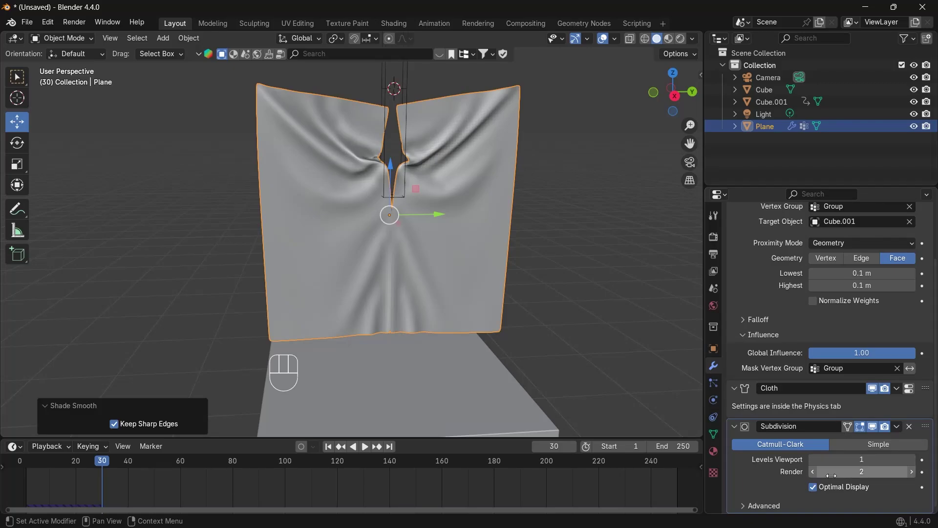
- Set the subdivision's Advanced Boundary Smooth option to Keep Corners
click(745, 508)
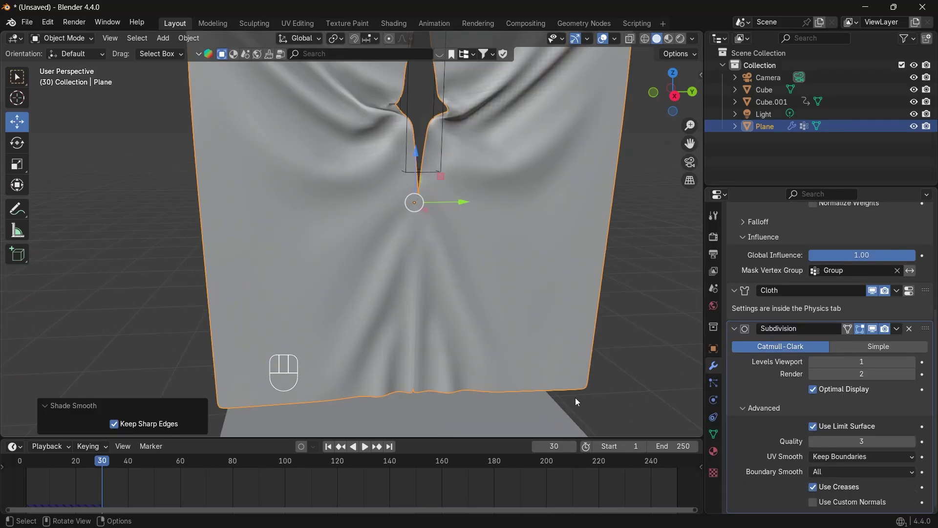
drag(844, 474, 835, 487)
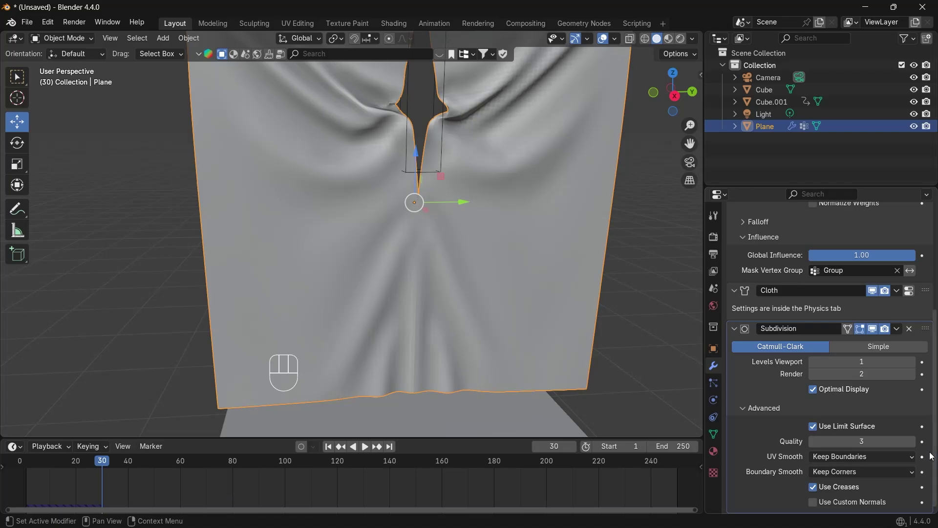
click(933, 448)
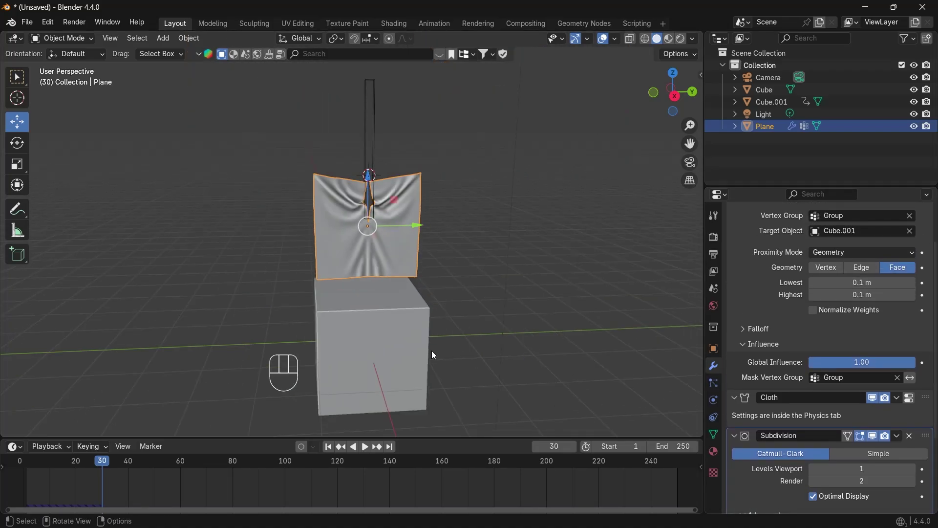
- Replay the smoothed cloth ripping into two draped halves a few times
key(space)
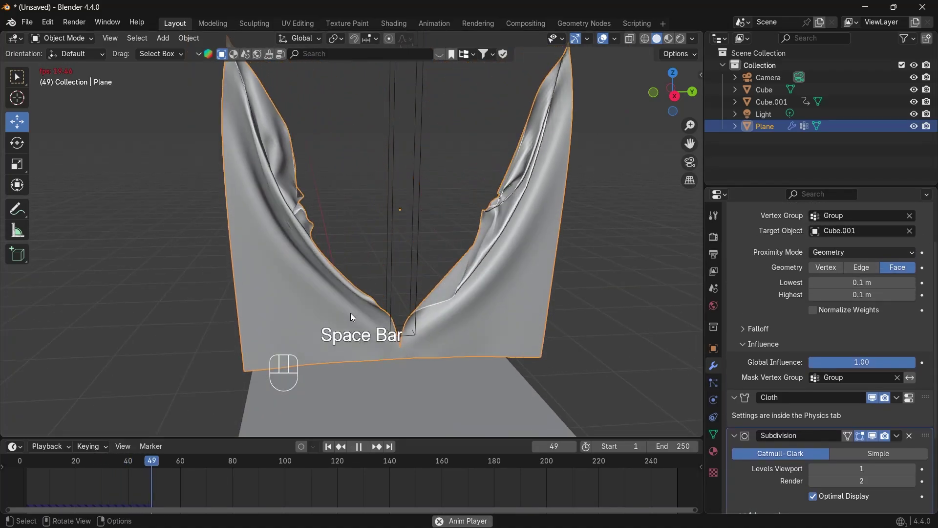
key(space)
click(132, 463)
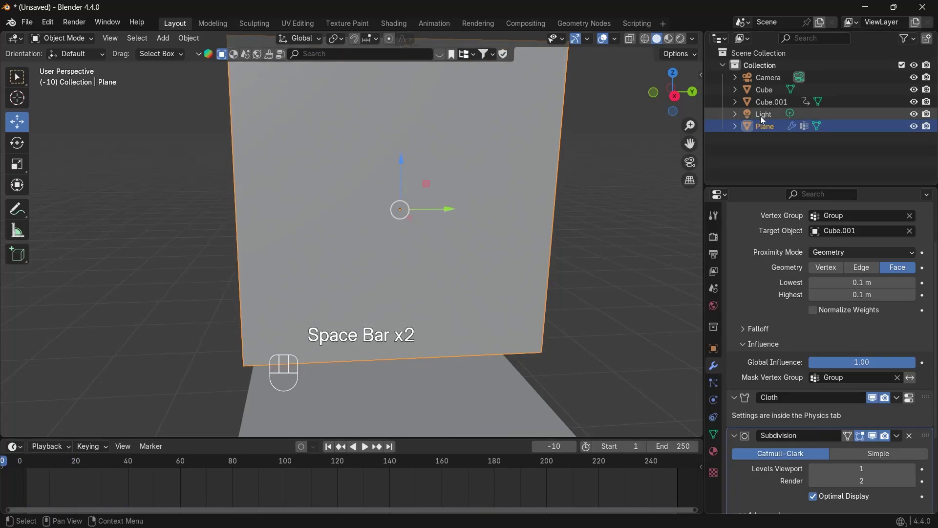
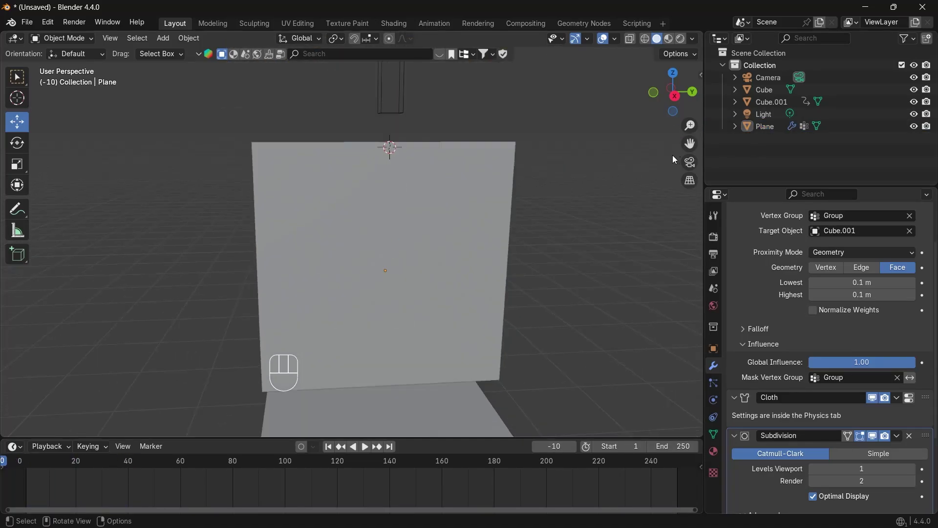
key(space)
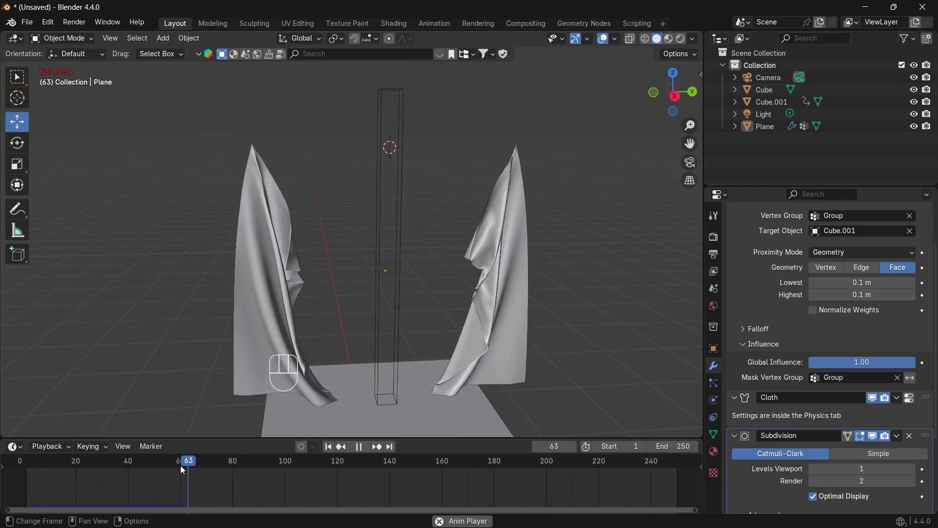
key(space)
click(126, 467)
key(space)
key(space)
- Replay from an early frame again, then bring up the BlenderKit 'knife' asset search
key(space)
key(space)
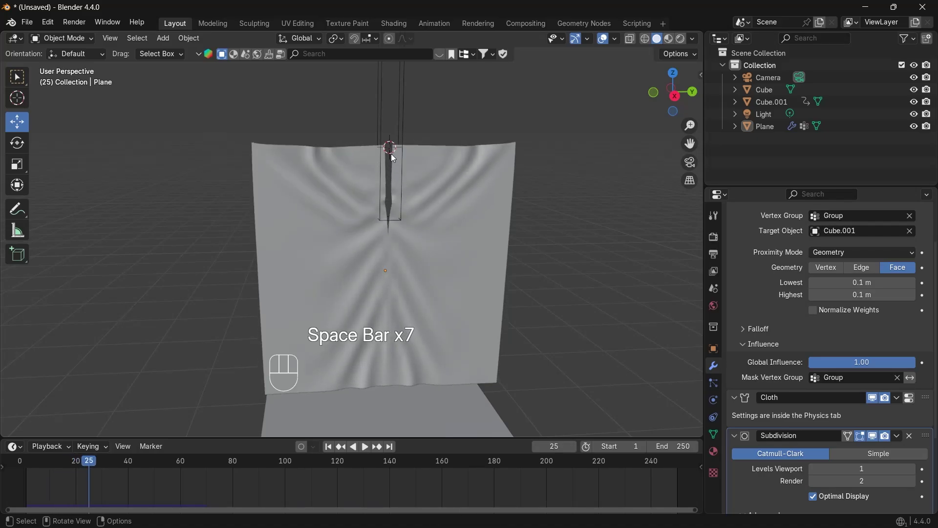
key(space)
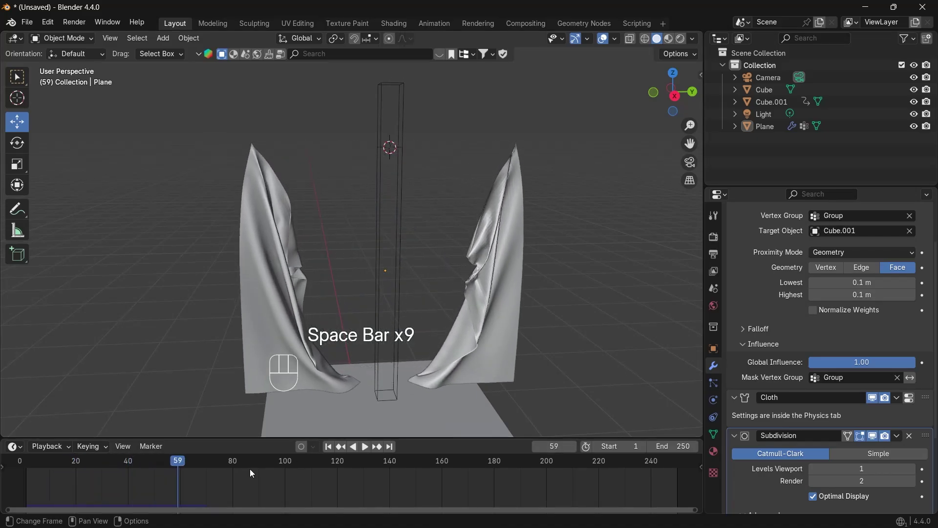
key(space)
click(169, 462)
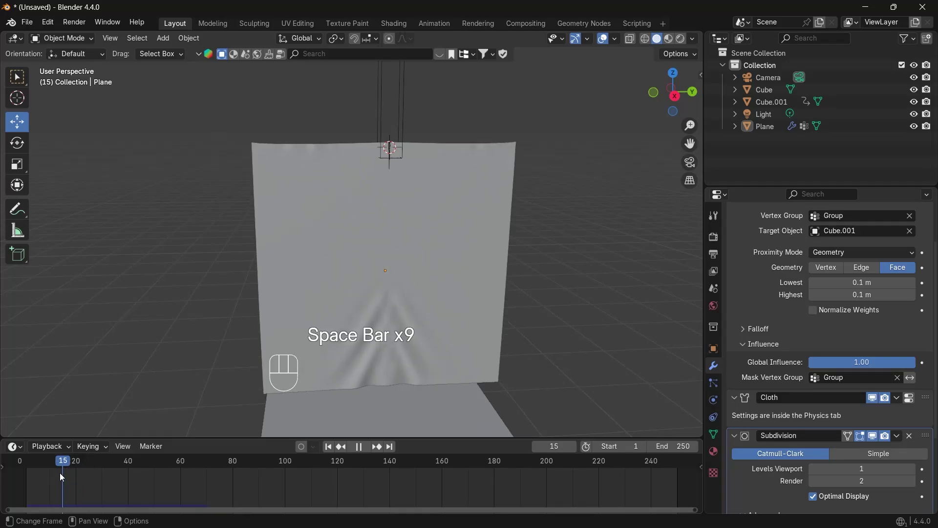
key(space)
key(space)
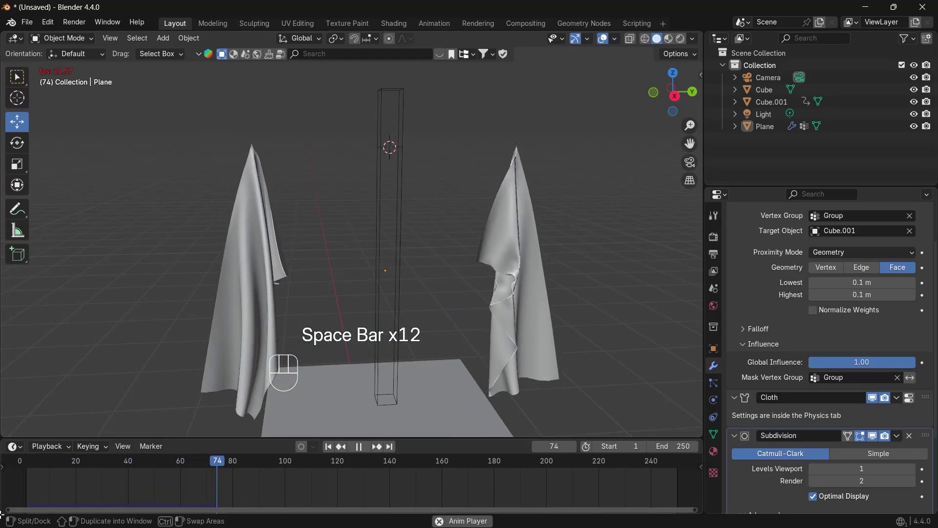
key(space)
click(74, 468)
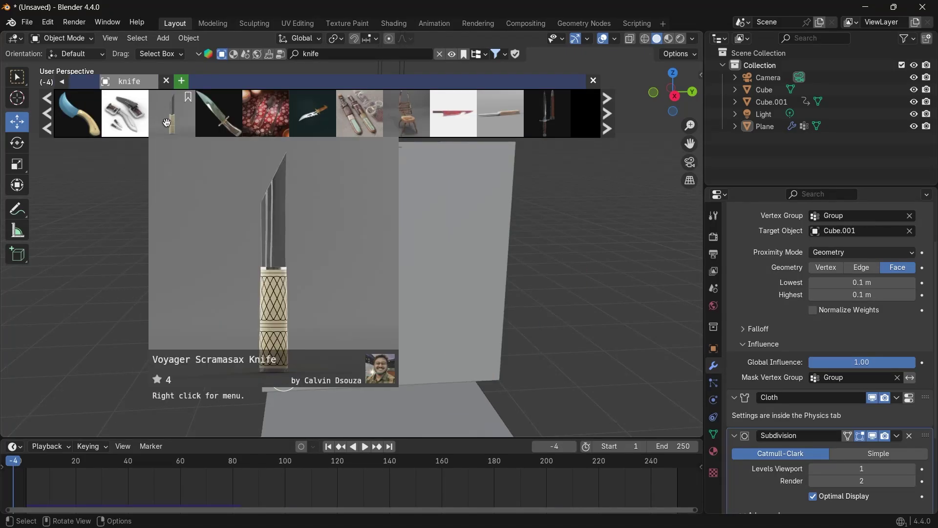
- Download the Japanese Deba Knife from the asset results and close the search bar
click(610, 123)
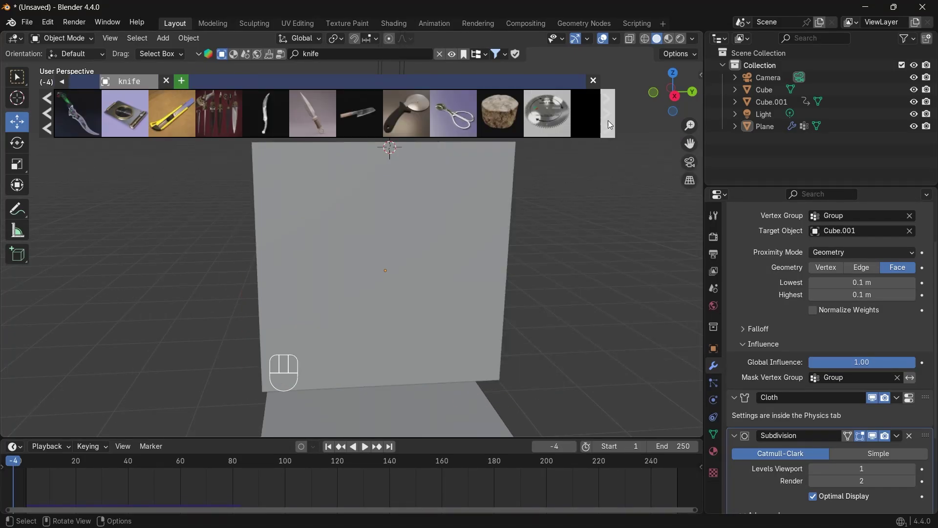
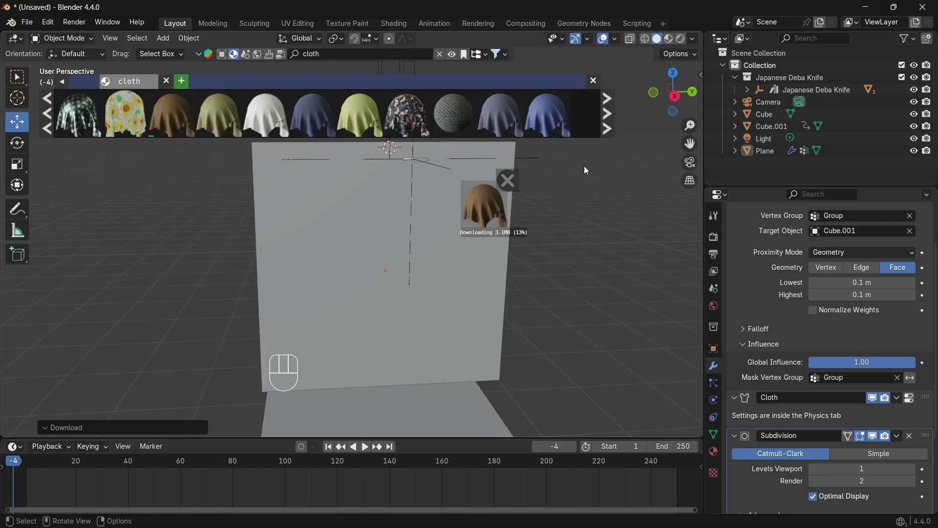
click(586, 168)
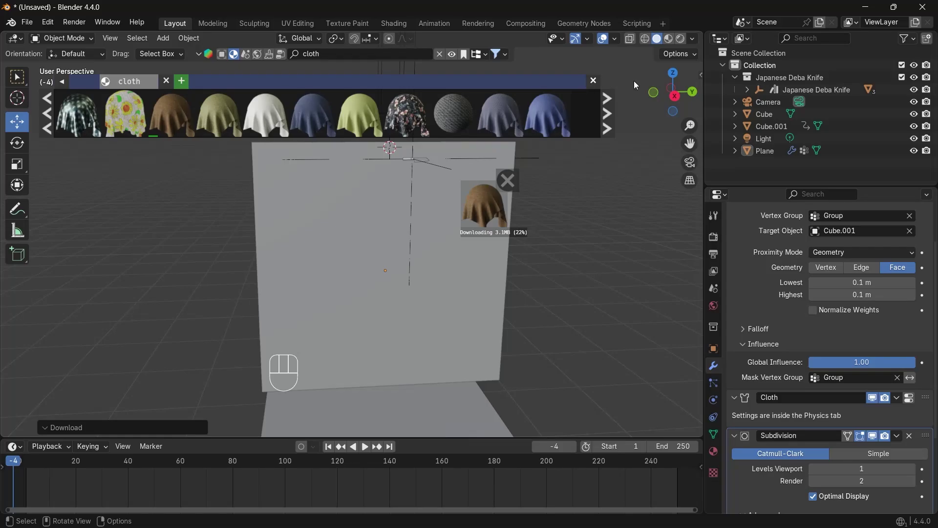
click(452, 57)
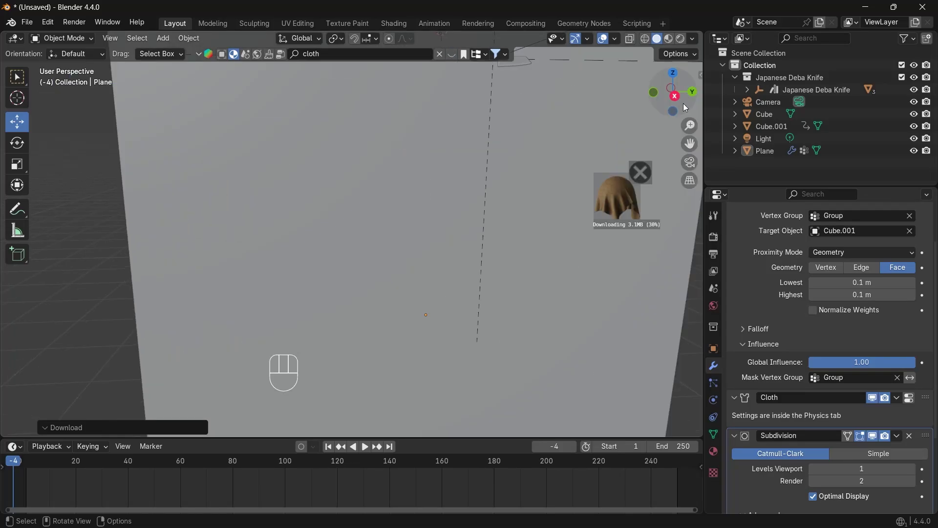
click(660, 99)
drag(664, 101, 664, 102)
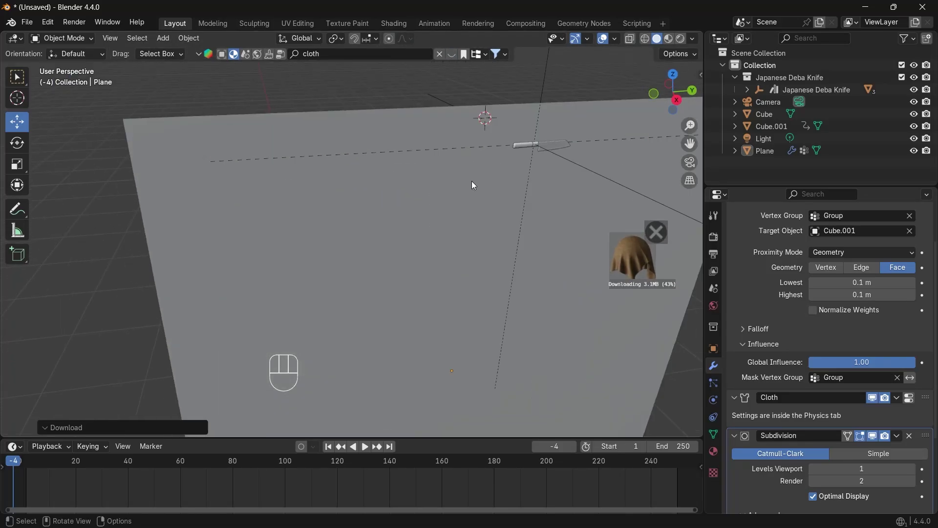
- Select the whole Japanese Deba Knife parent and begin scaling it up about 3.23 times
click(544, 145)
click(535, 147)
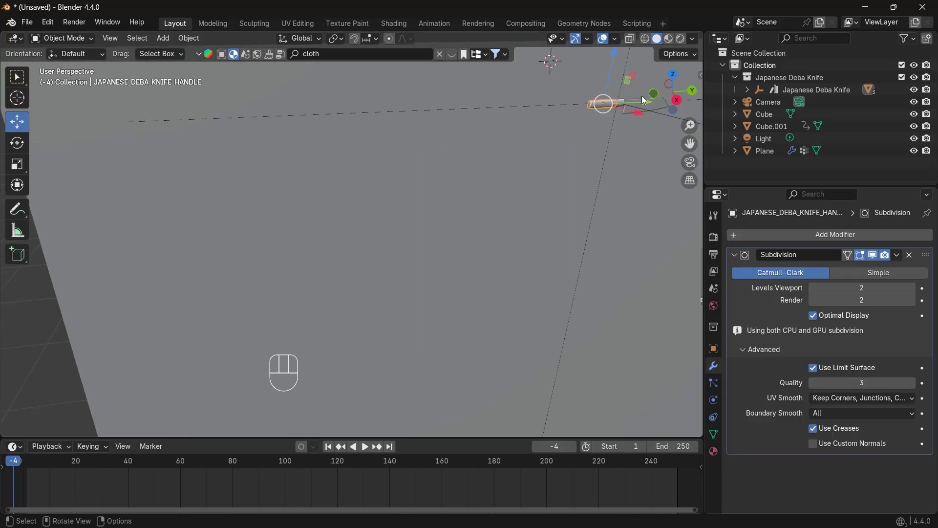
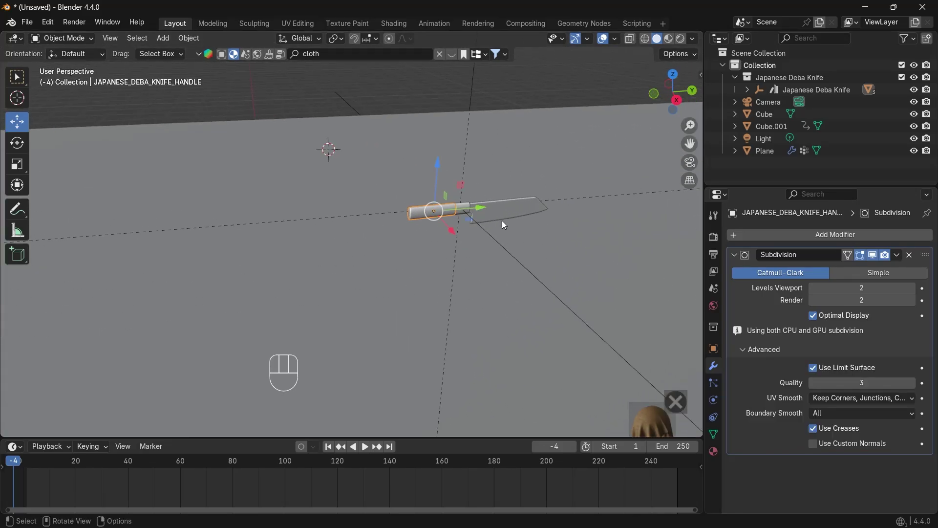
click(492, 216)
click(466, 212)
click(472, 211)
click(468, 151)
click(474, 91)
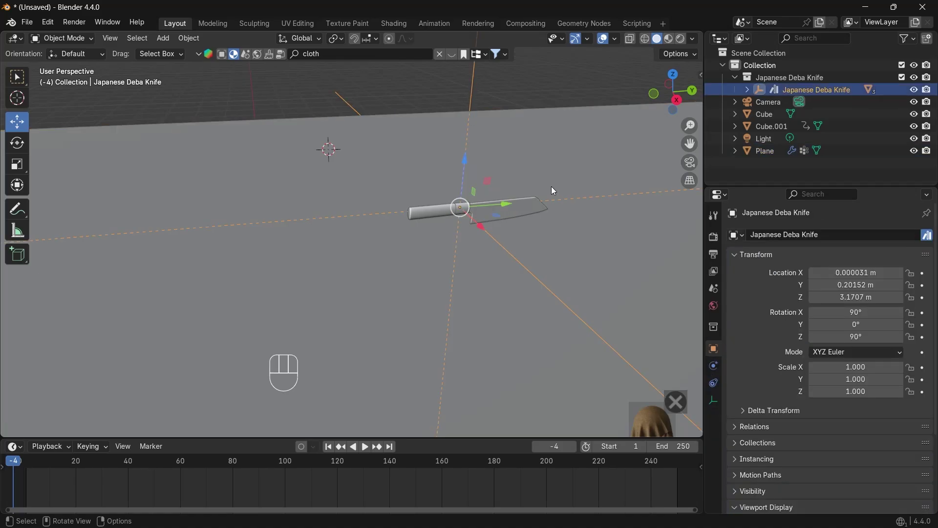
key(s)
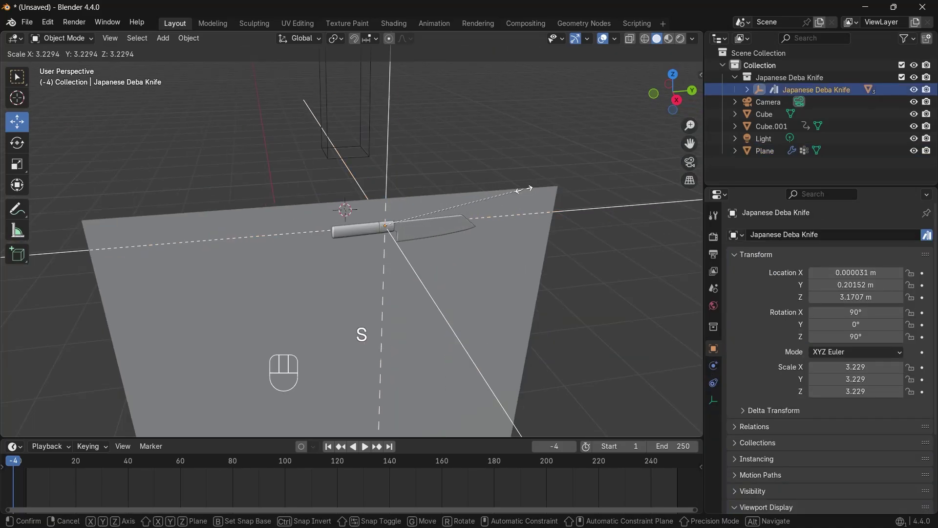
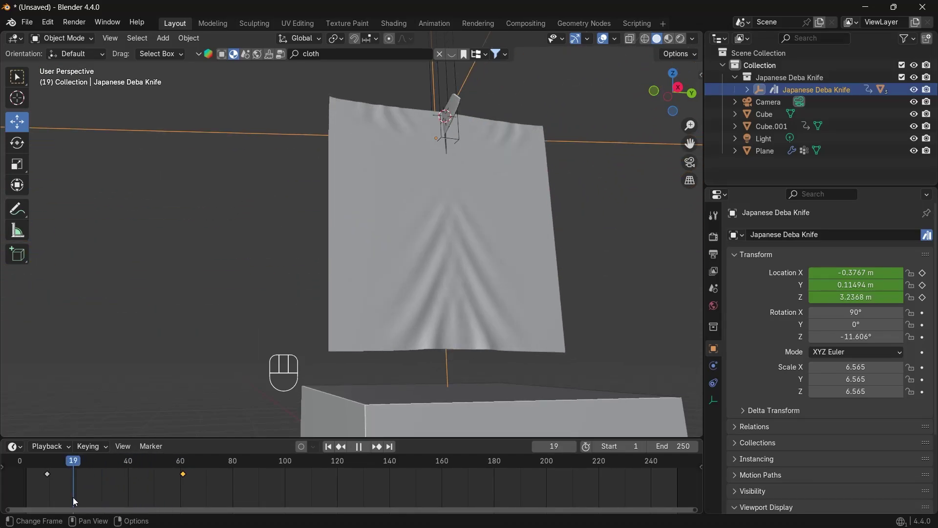
- Scrub and play frames with the scaled, rotated knife keyframed to descend through the cloth
drag(48, 474, 41, 479)
key(space)
key(space)
click(683, 108)
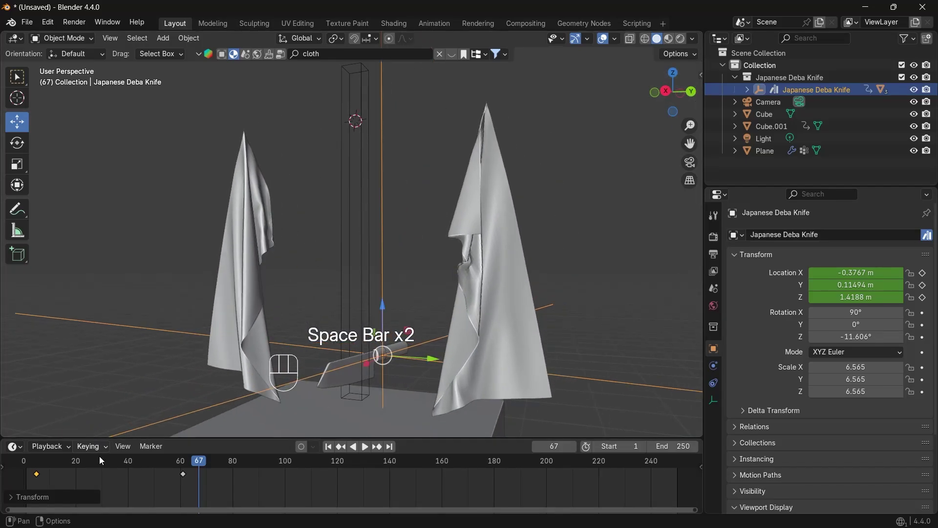
- Replay the knife slicing the cloth into two halves in Material Preview and orbit to inspect
click(99, 462)
key(space)
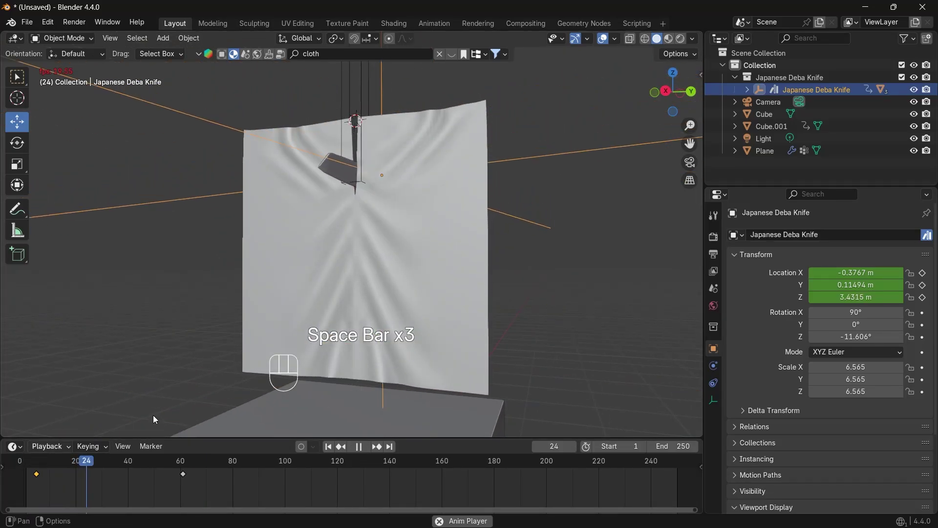
key(space)
drag(669, 102, 671, 104)
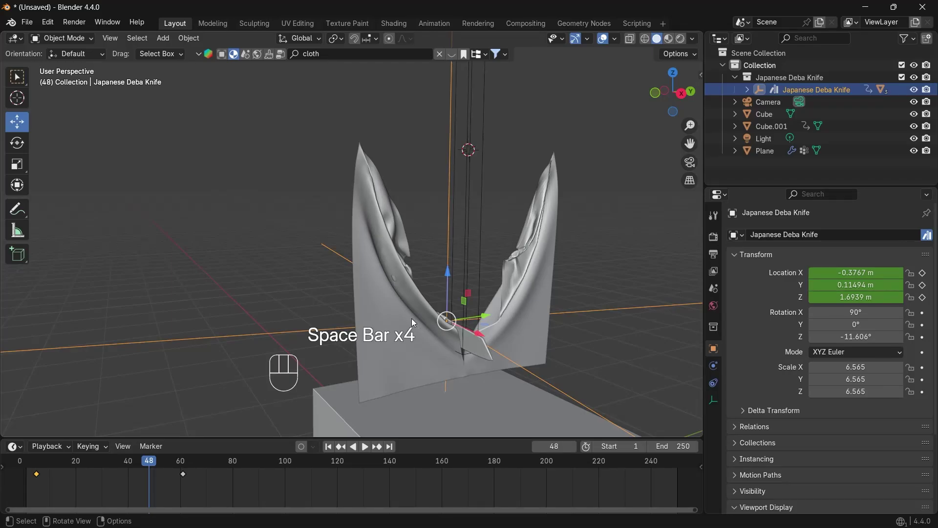
- Show the plaid material in the viewport and hide the pole (Cube.001) from view and render
click(611, 172)
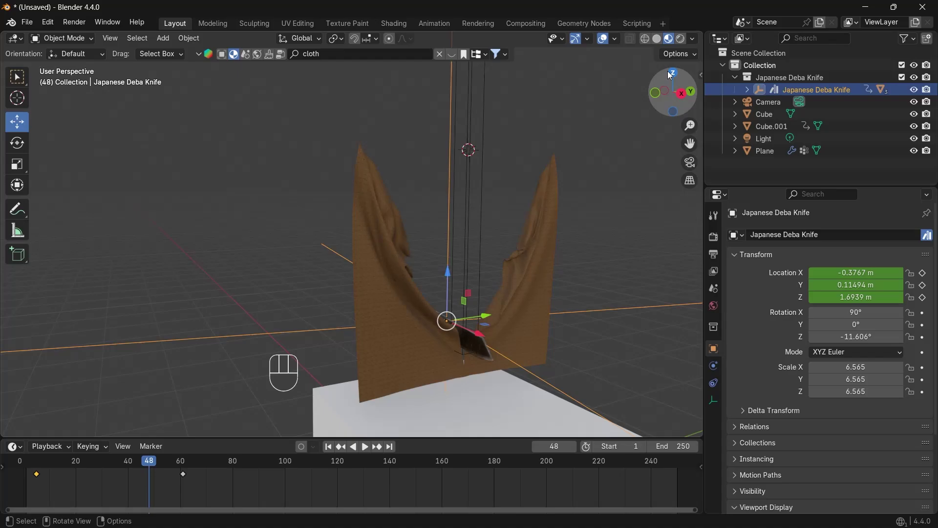
click(684, 45)
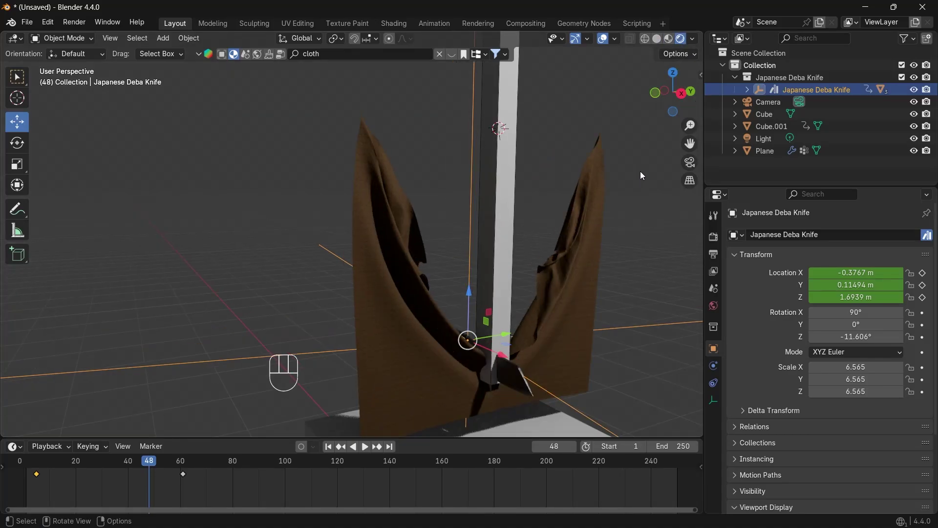
click(502, 212)
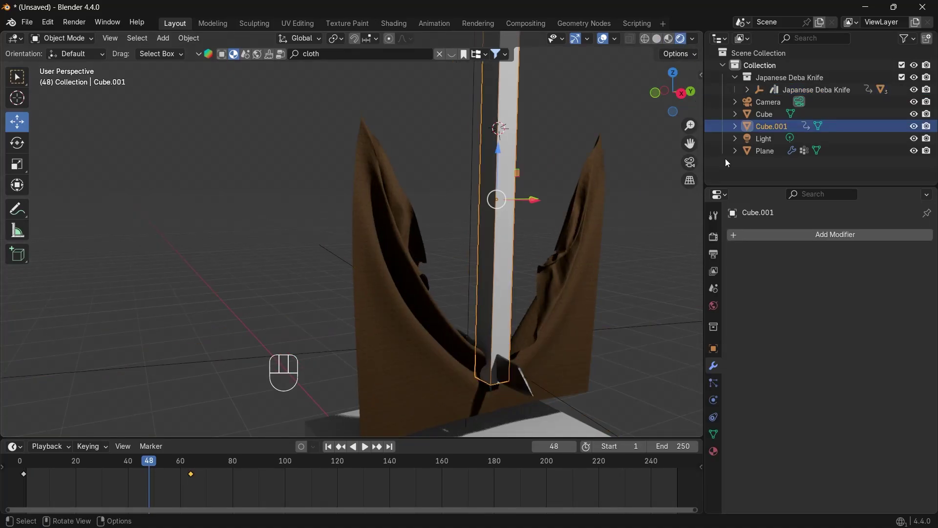
click(915, 129)
click(931, 130)
drag(681, 99, 679, 97)
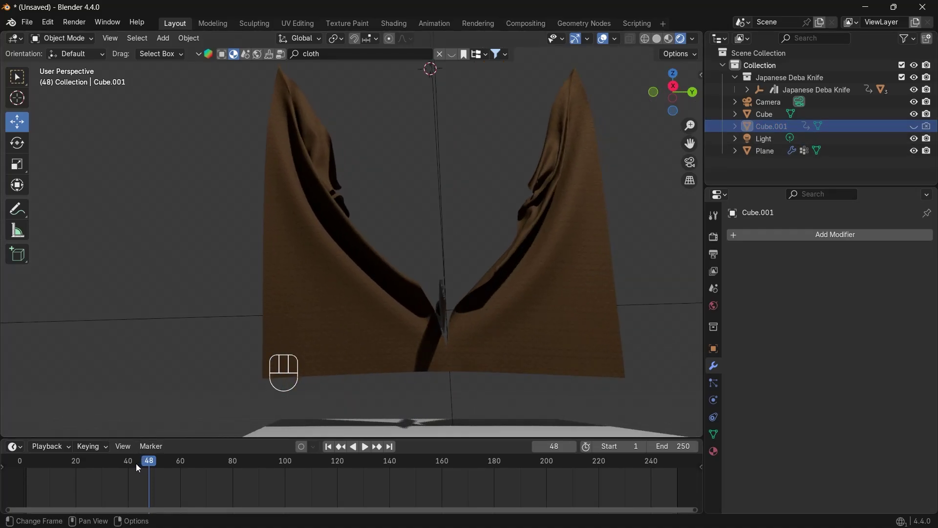
- Select the cloth plane and scrub to frame 86 to view the two draped plaid halves beside the knife
click(472, 245)
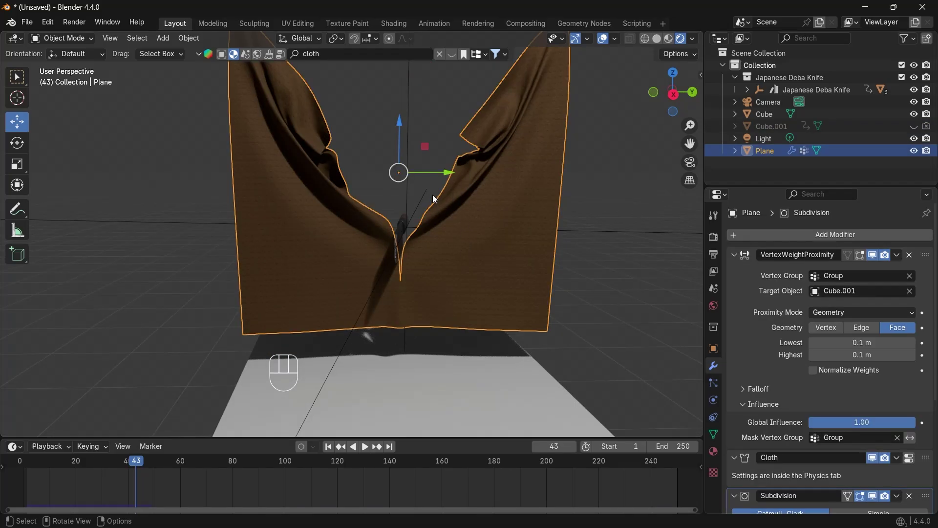
click(132, 469)
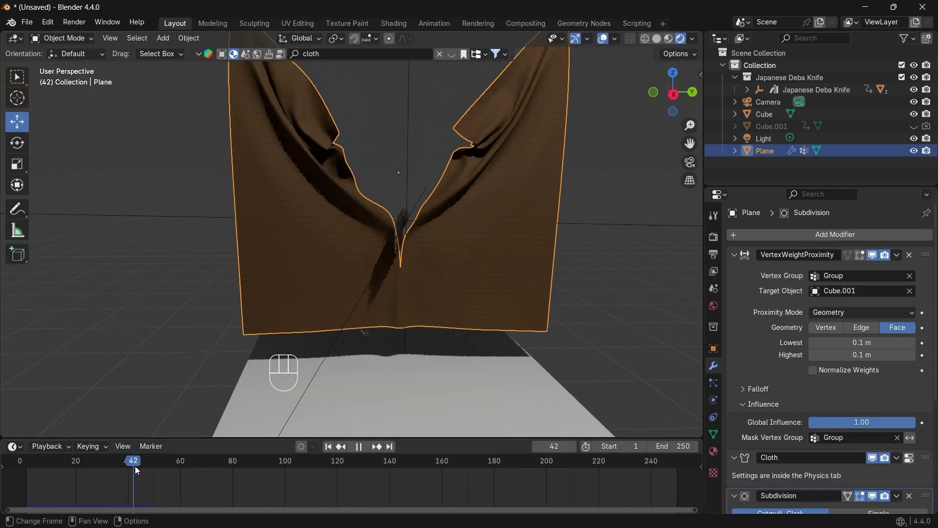
click(636, 288)
click(489, 268)
click(594, 278)
click(487, 282)
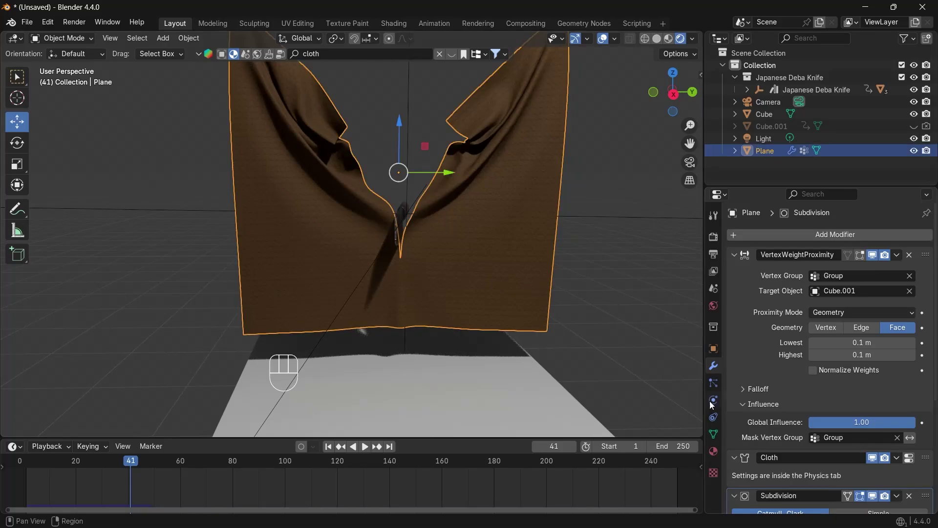
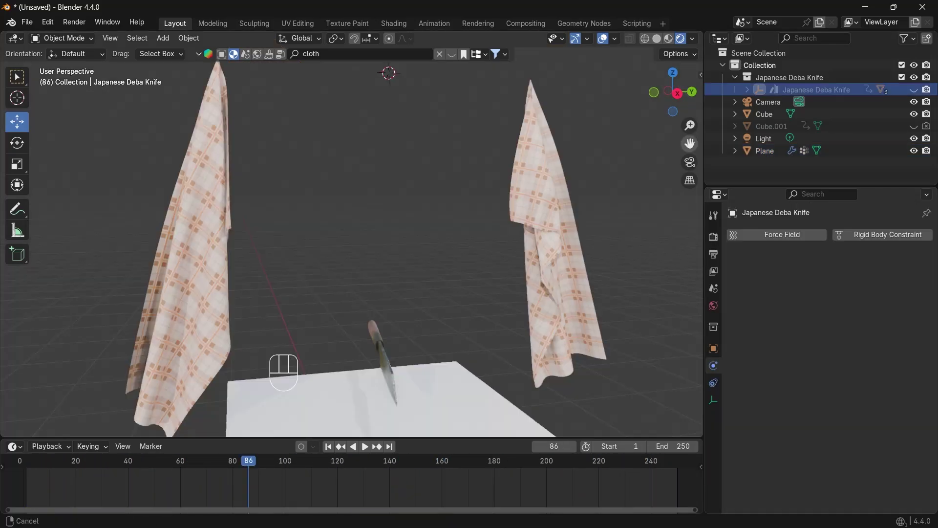
click(667, 108)
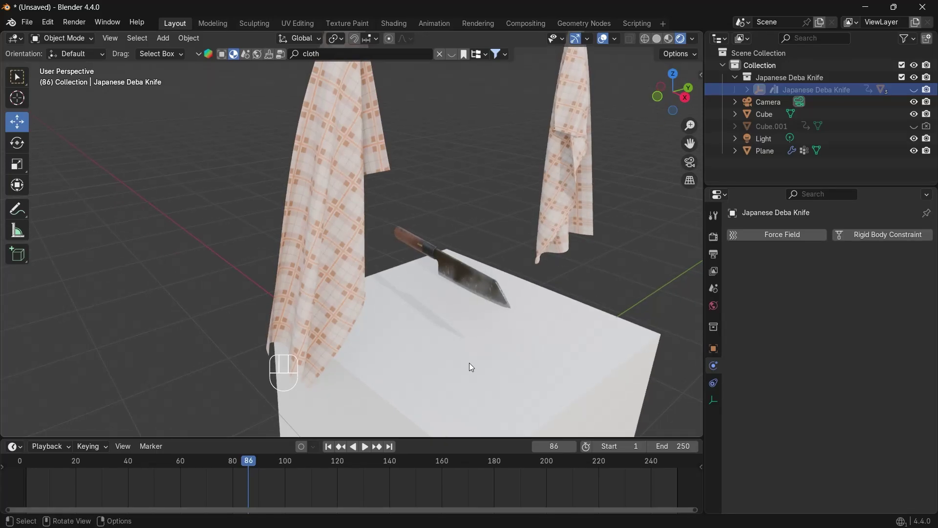